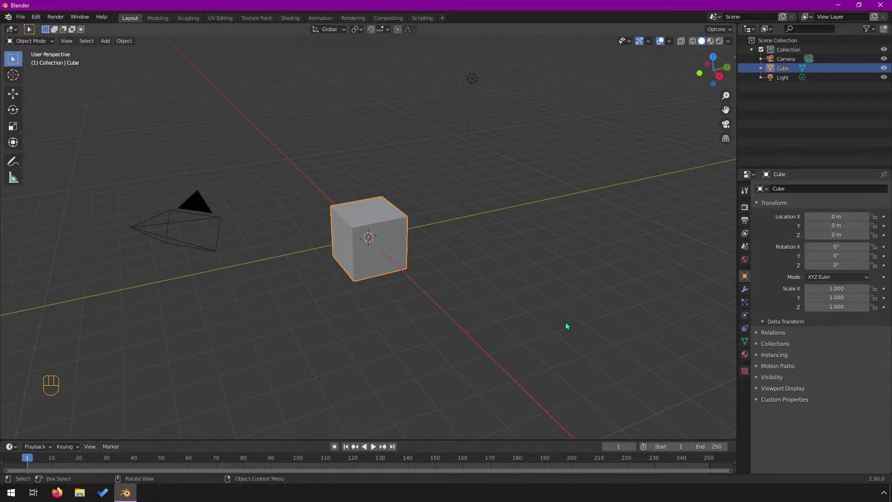
Select every default object (cube, camera, light) and delete them all
key(a)
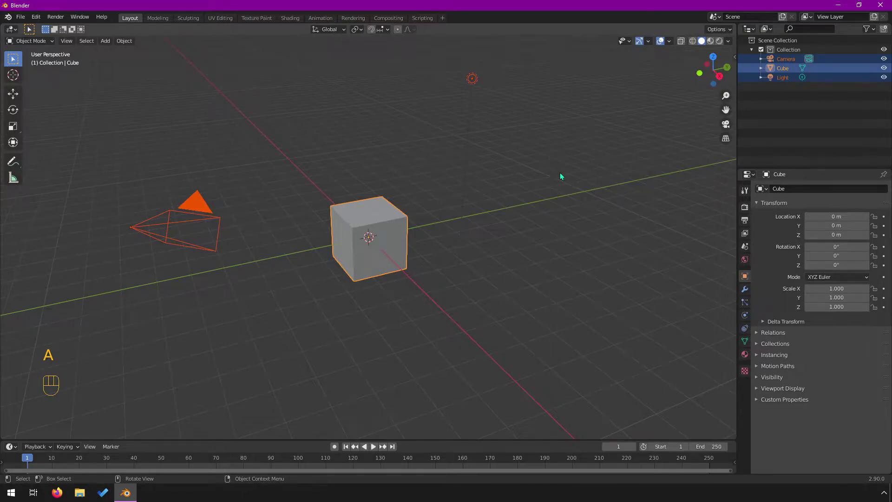
key(x)
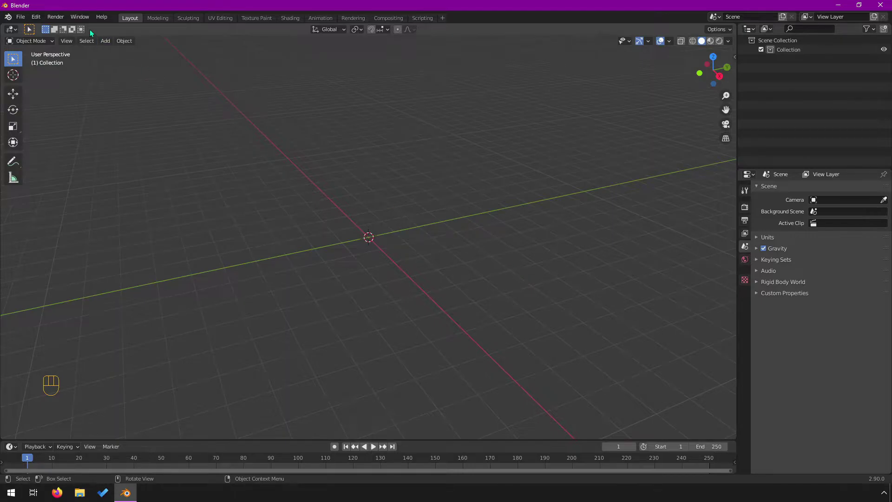
Add a Circle mesh at the world origin and review its creation options
drag(127, 43, 194, 72)
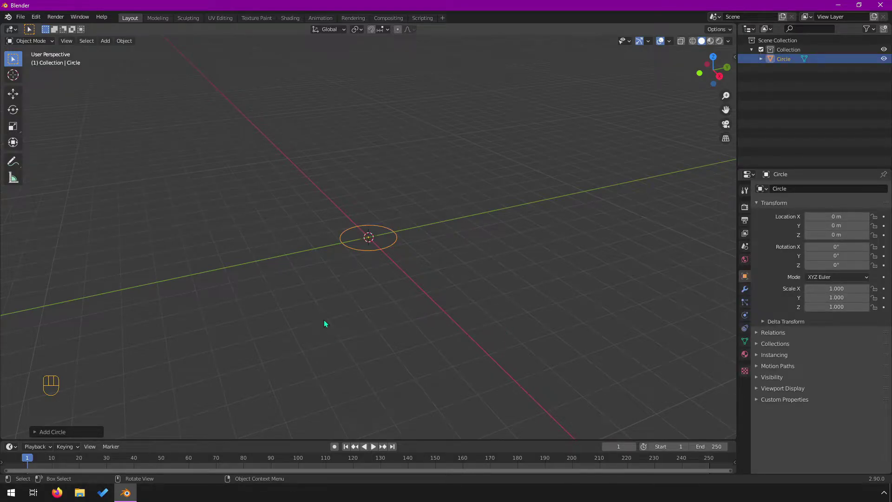
scroll(up, 3)
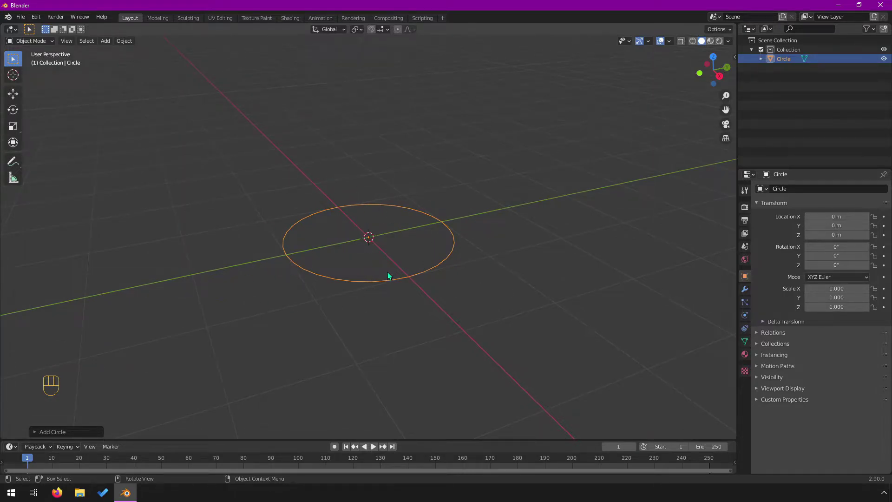
click(45, 431)
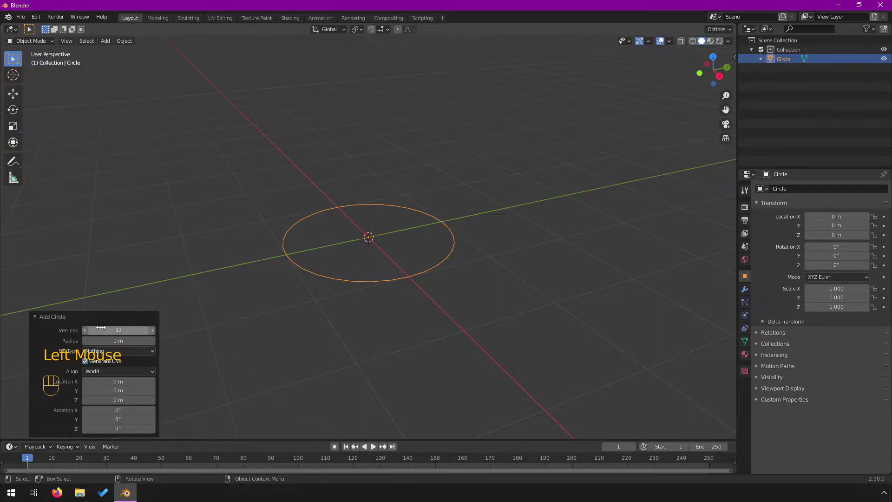
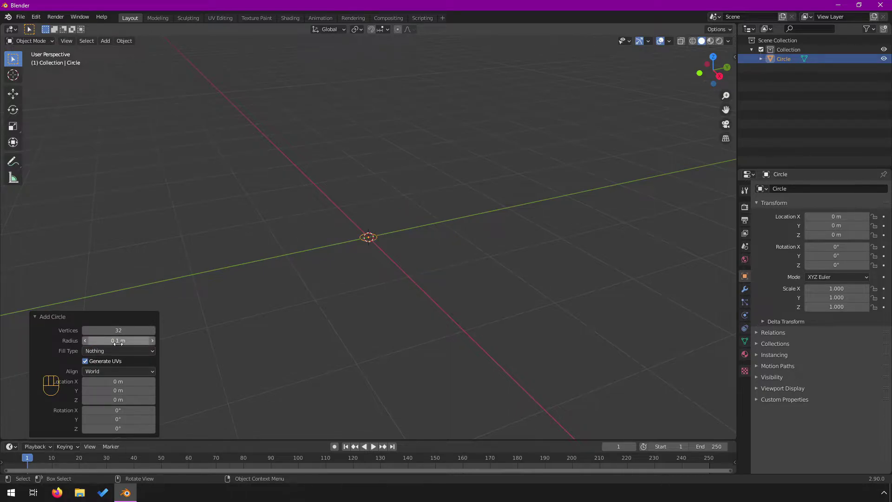
scroll(up, 3)
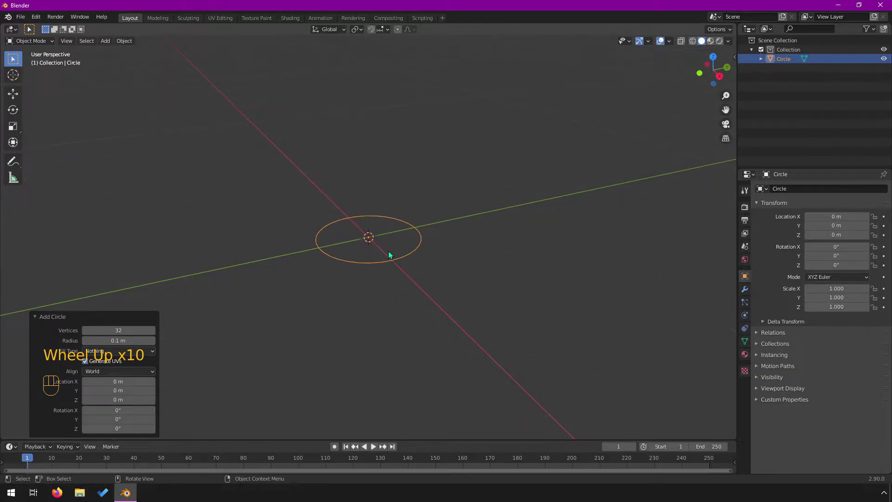
scroll(down, 3)
scroll(down, 3)
In Edit Mode, rotate all the circle's vertices 90° around the X axis so it stands upright
key(Tab)
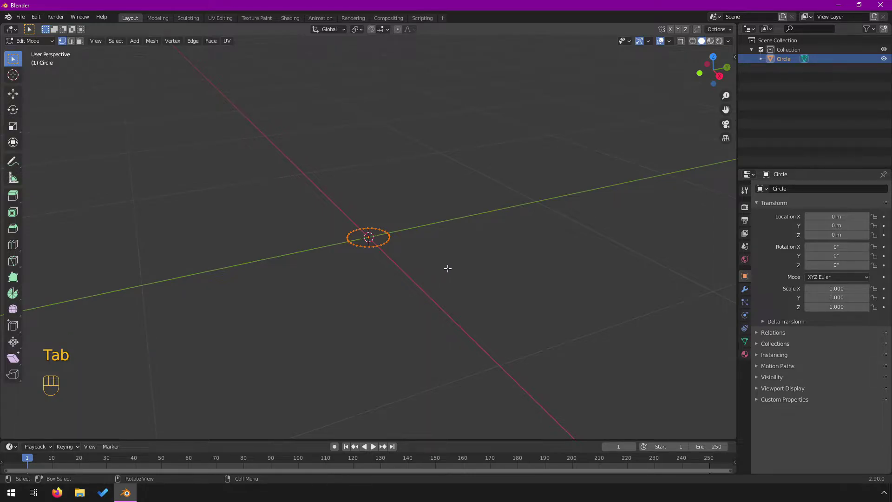
key(r)
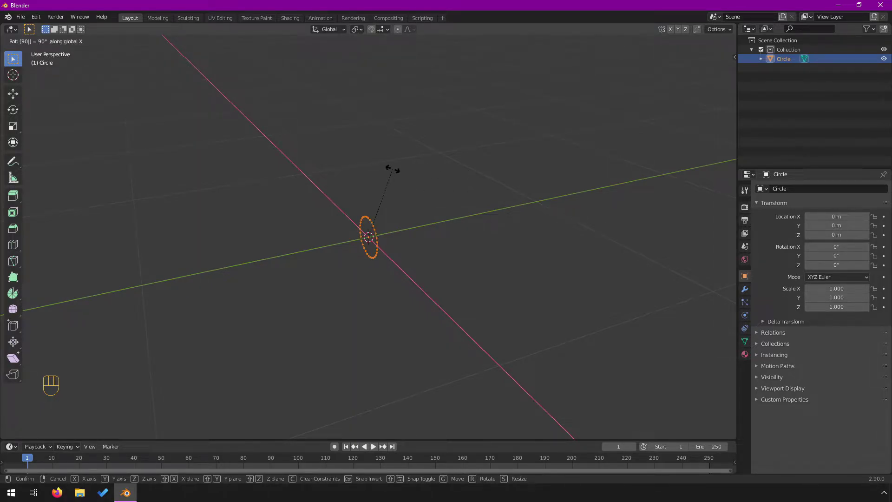
scroll(up, 3)
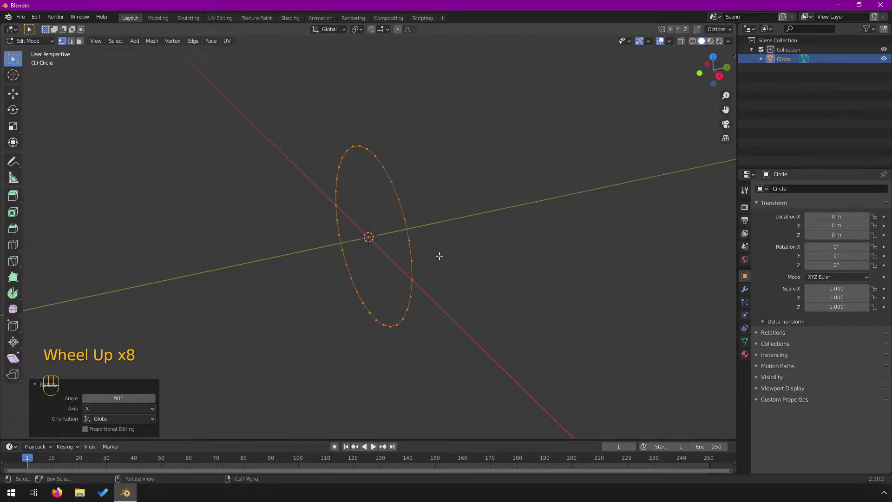
scroll(down, 3)
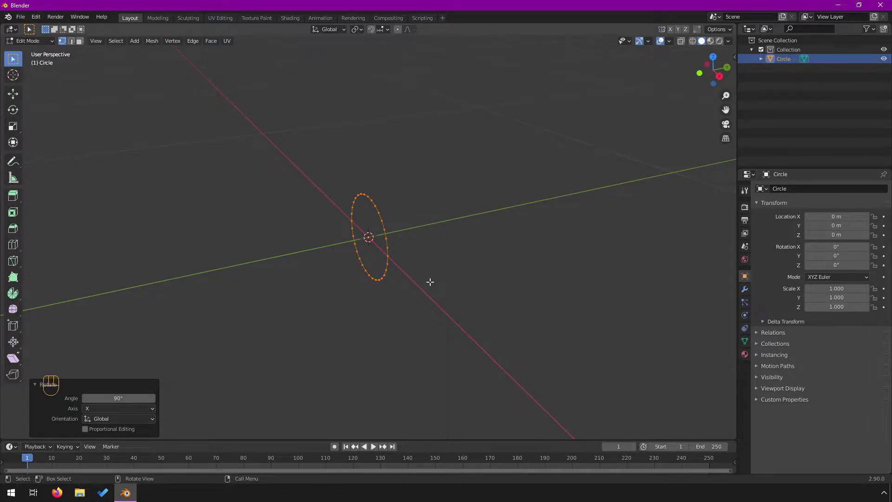
scroll(down, 3)
drag(436, 273, 414, 290)
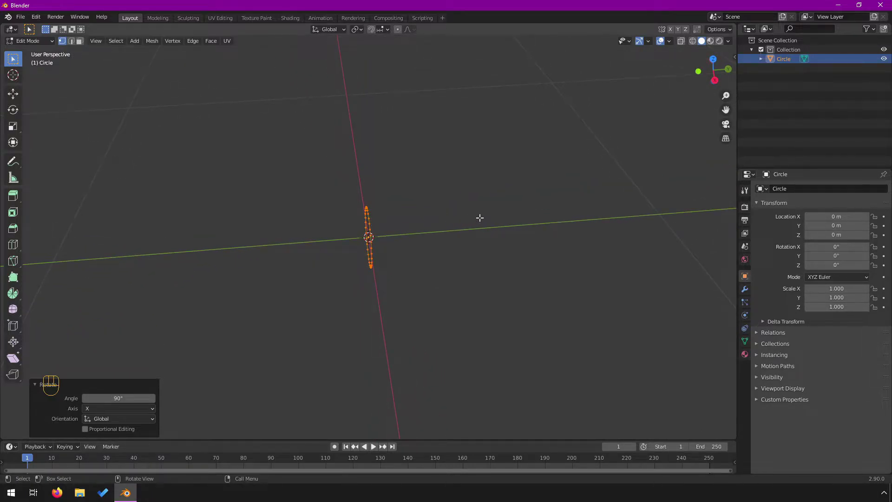
drag(463, 308, 470, 298)
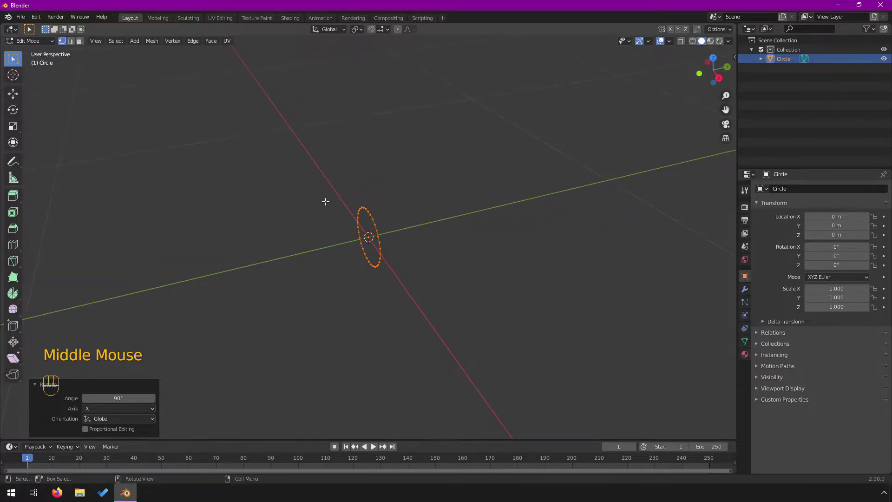
Move the upright circle off the origin along the Y axis and inspect it from several angles
scroll(up, 3)
middle_click(496, 264)
key(g)
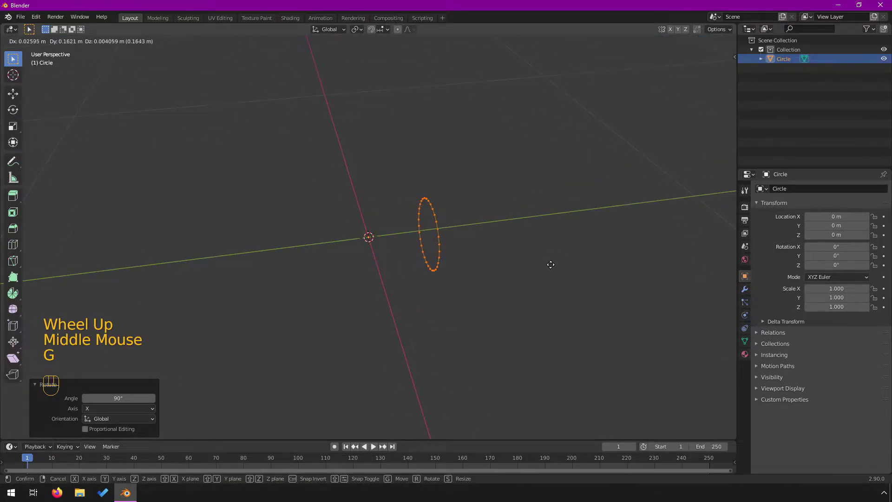
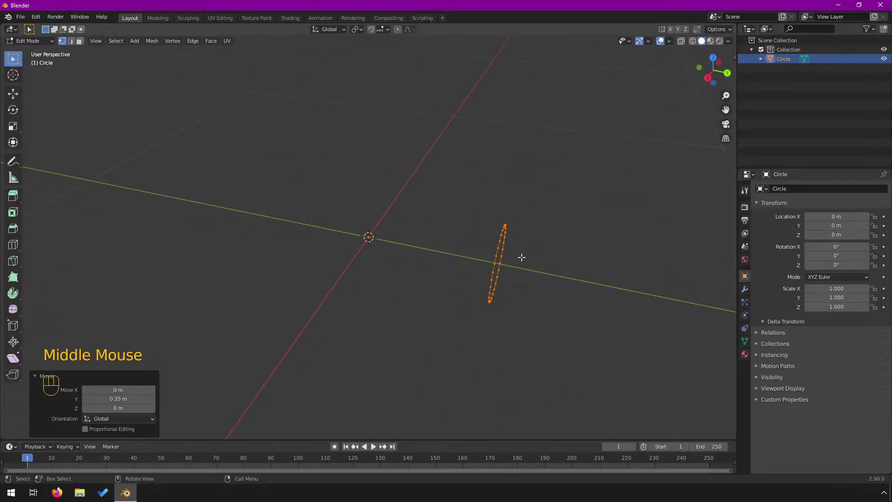
drag(507, 271, 471, 259)
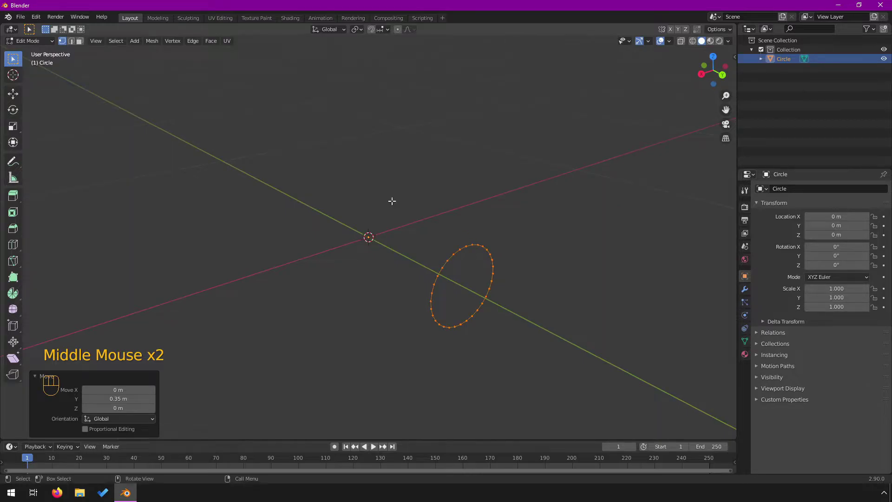
drag(370, 261, 405, 275)
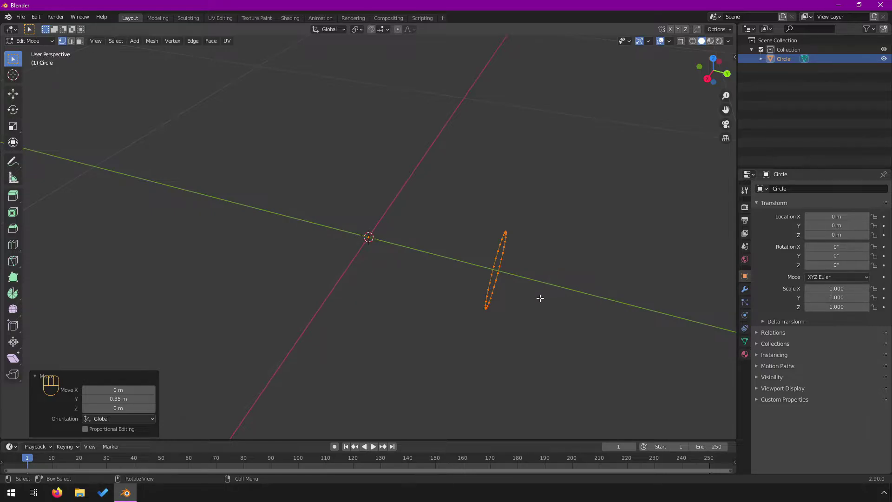
drag(535, 297, 493, 279)
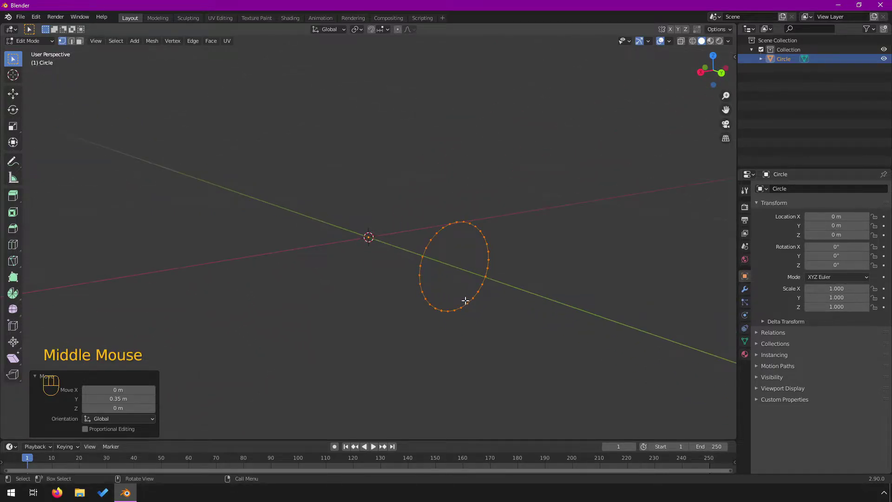
scroll(up, 3)
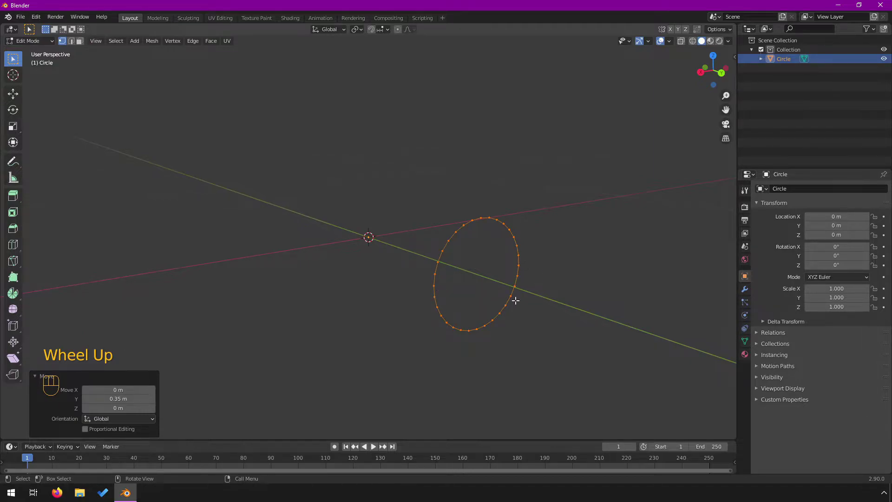
scroll(up, 3)
Extrude the ring inward, scale the new loop down and merge it at the centre to form a filled disc
drag(569, 313, 556, 315)
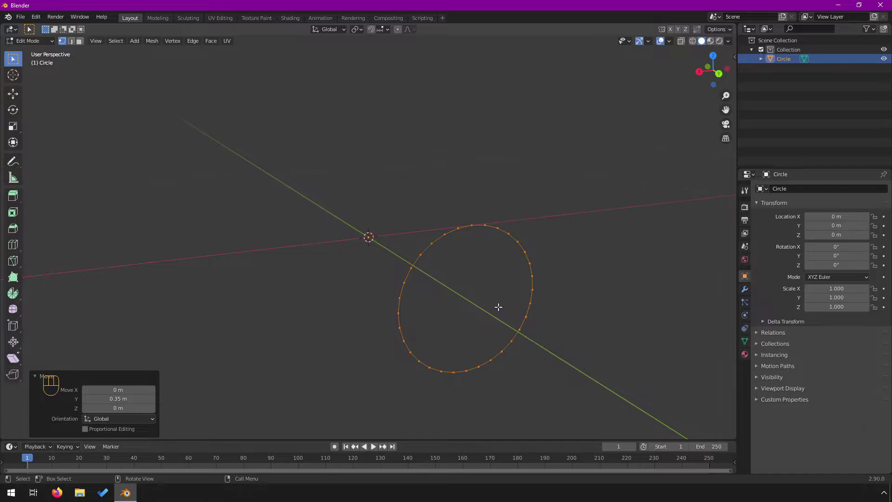
key(e)
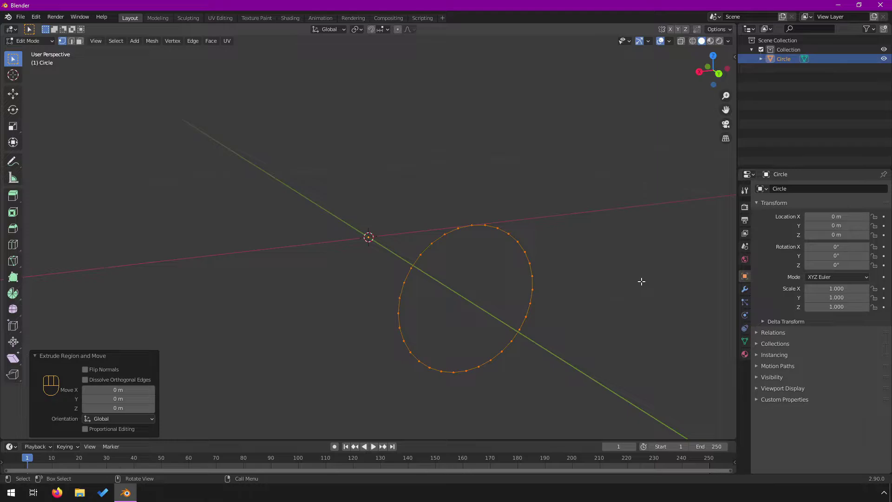
key(s)
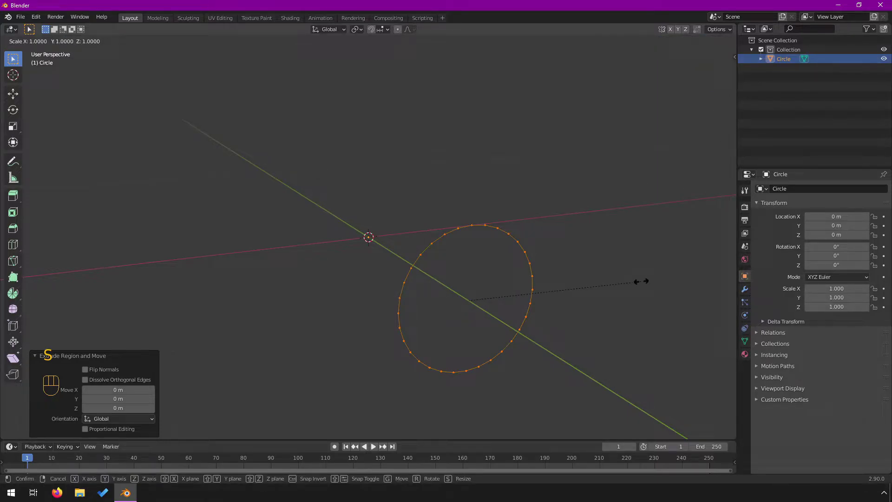
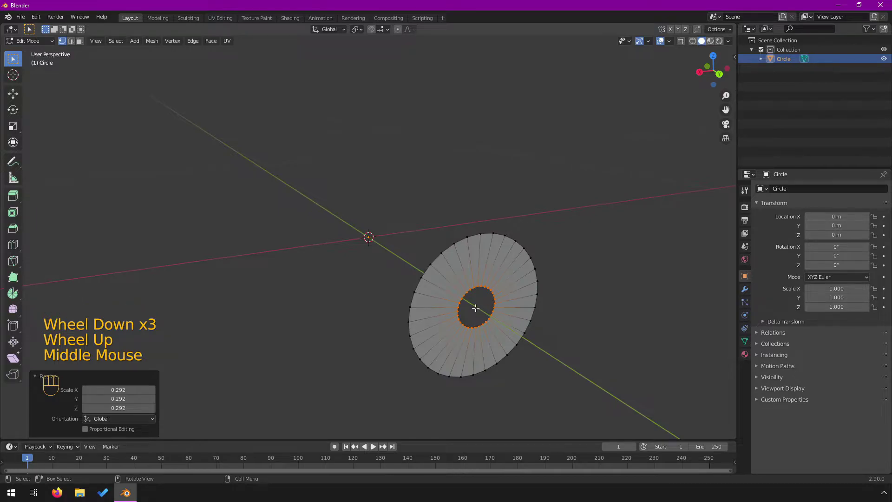
key(s)
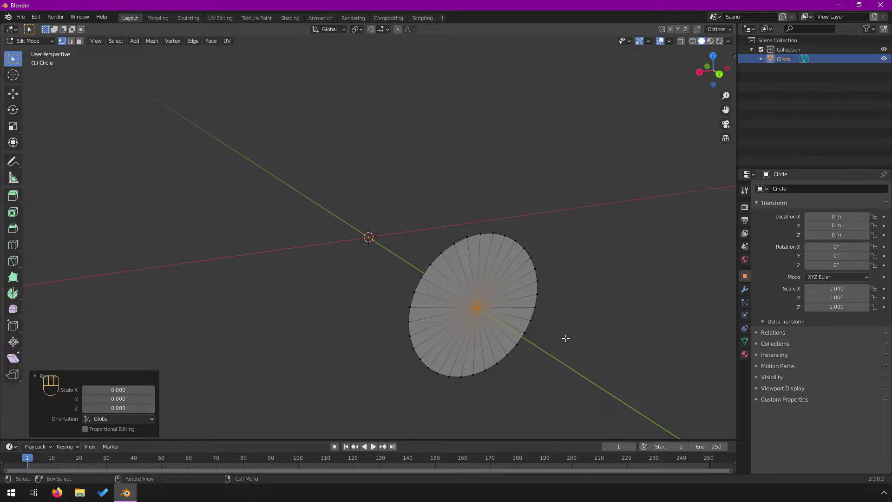
Zoom in on the disc's centre and box-select the centre vertex
scroll(up, 3)
drag(552, 335, 489, 285)
scroll(up, 3)
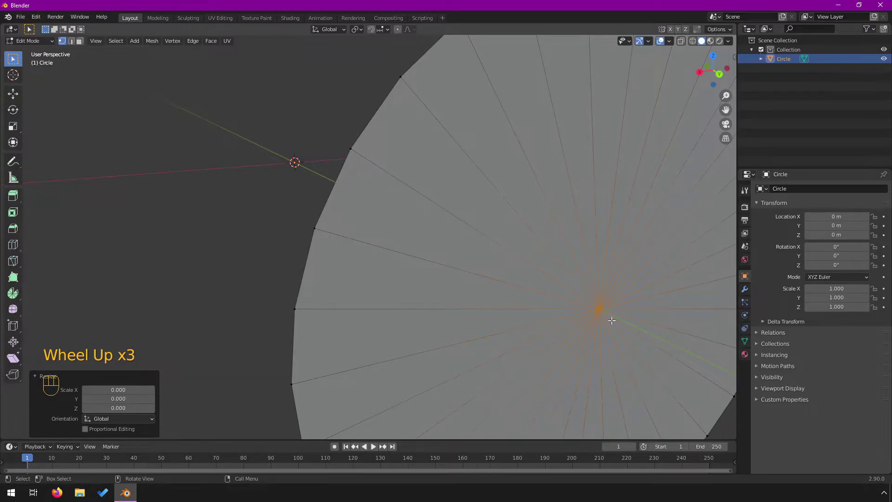
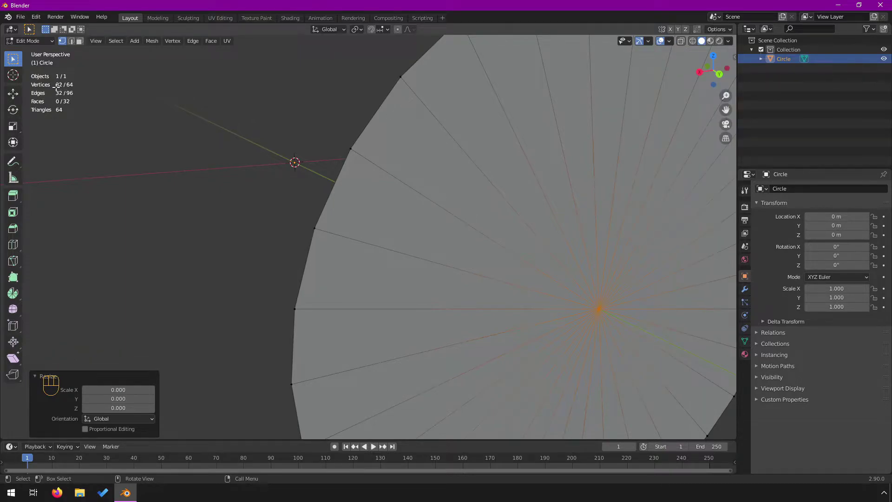
scroll(down, 3)
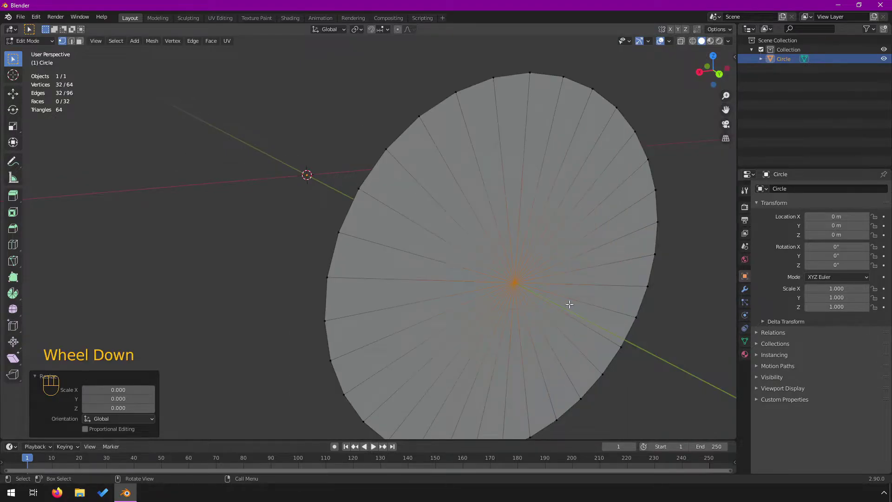
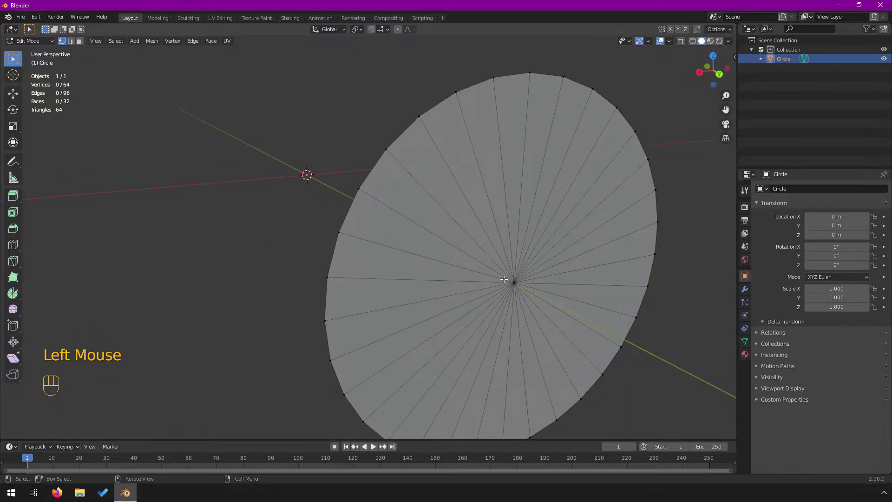
drag(490, 259, 532, 301)
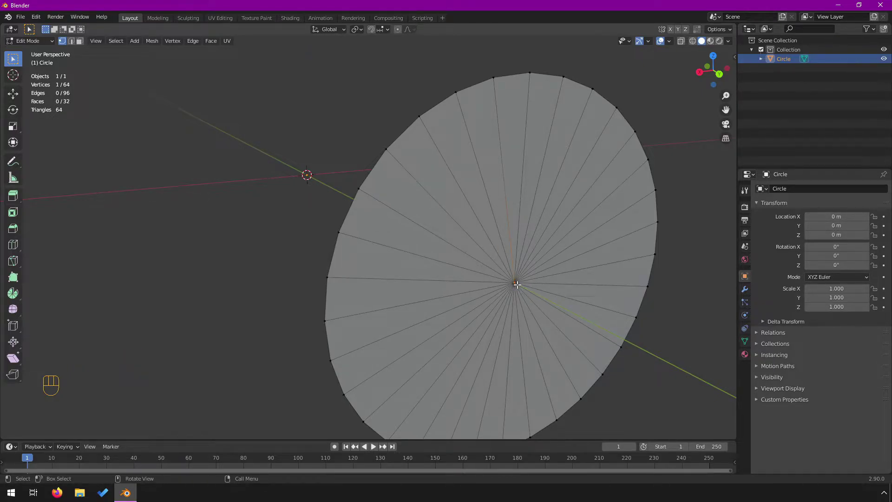
drag(499, 269, 537, 299)
drag(483, 250, 546, 320)
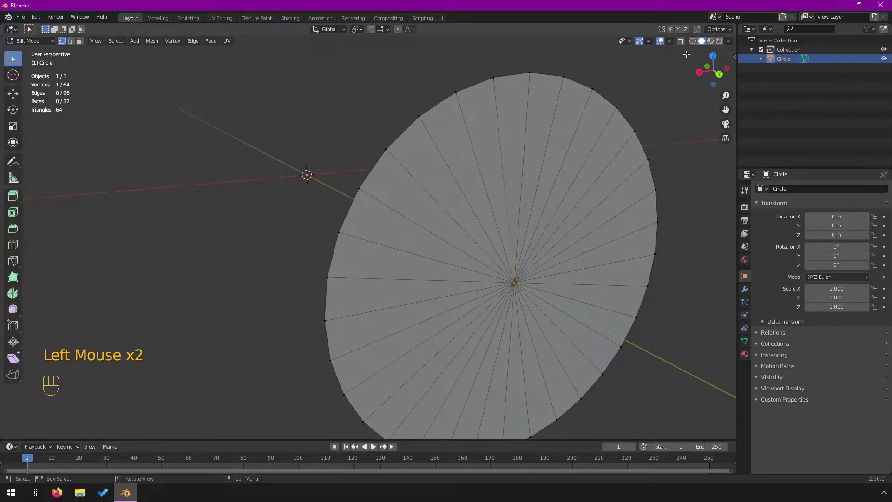
With X-ray on, box-select all 32 vertices stacked at the disc's centre
click(682, 43)
drag(502, 251, 528, 315)
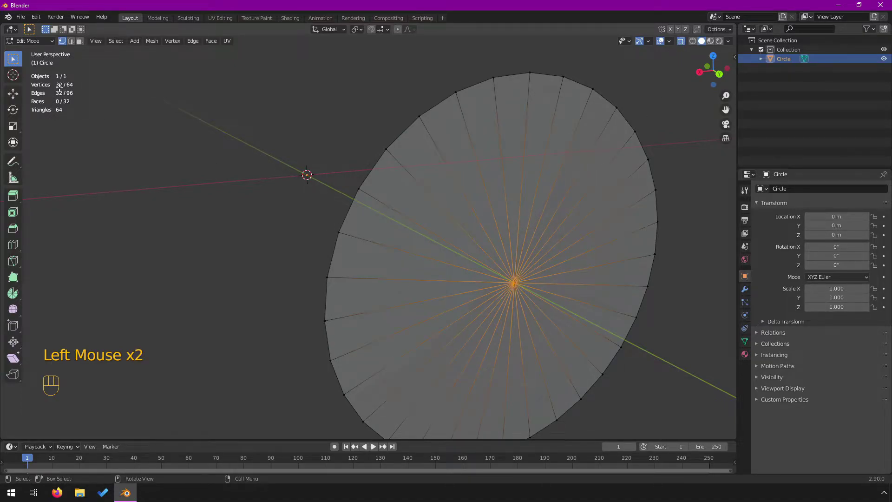
click(685, 45)
Merge the stacked centre vertices By Distance into one and verify the centre in X-ray
middle_click(504, 323)
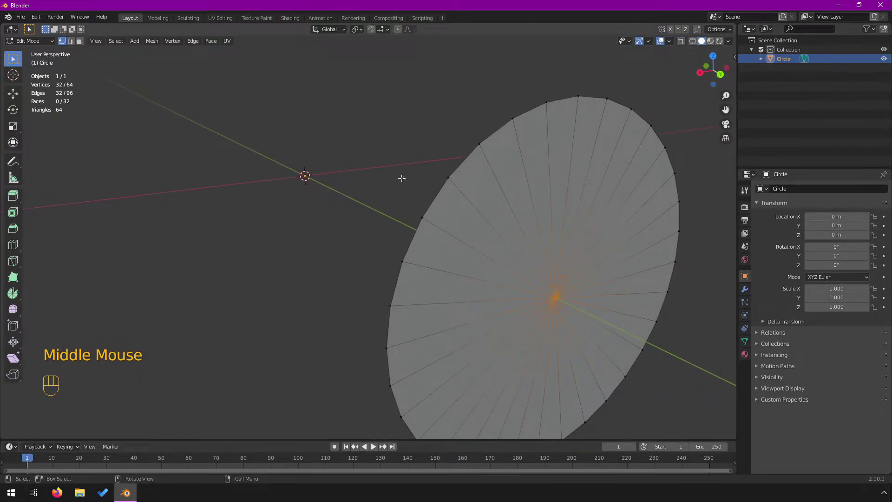
drag(170, 43, 166, 41)
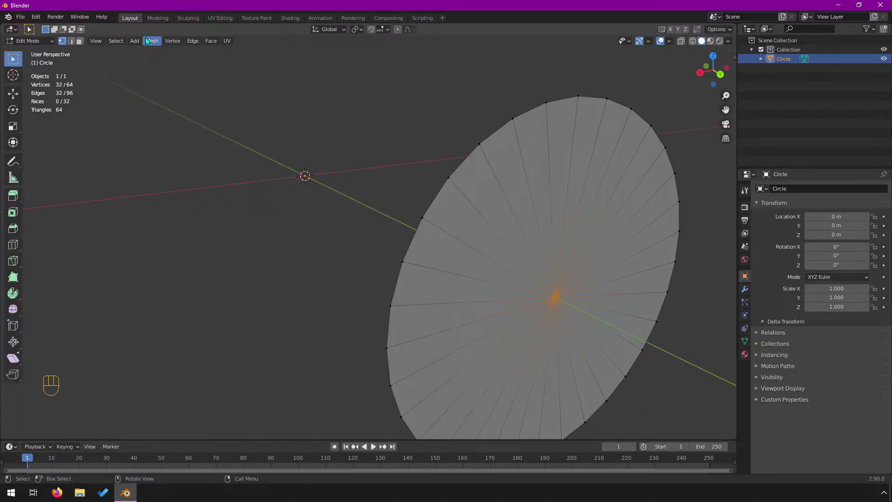
drag(149, 43, 261, 106)
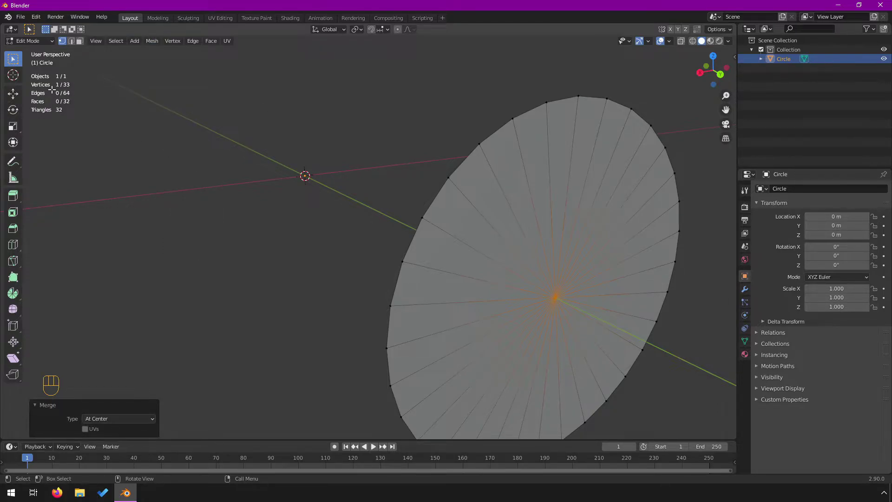
click(553, 318)
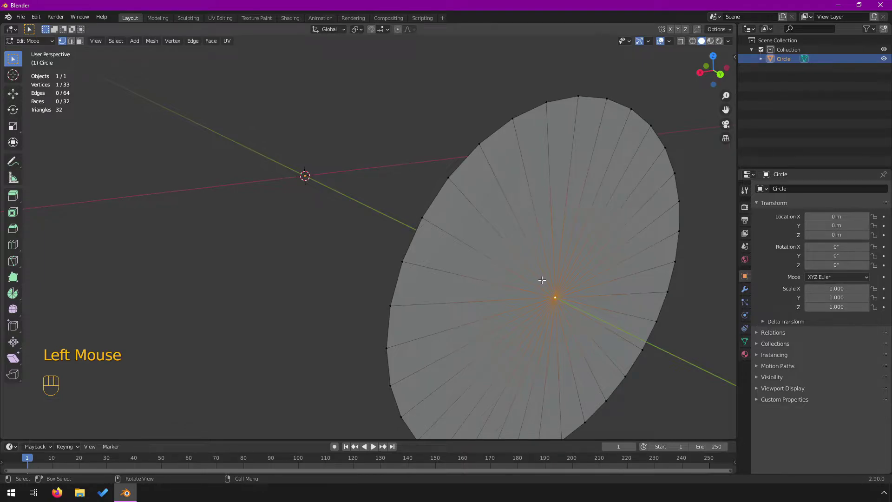
click(683, 39)
click(516, 254)
drag(517, 254, 573, 353)
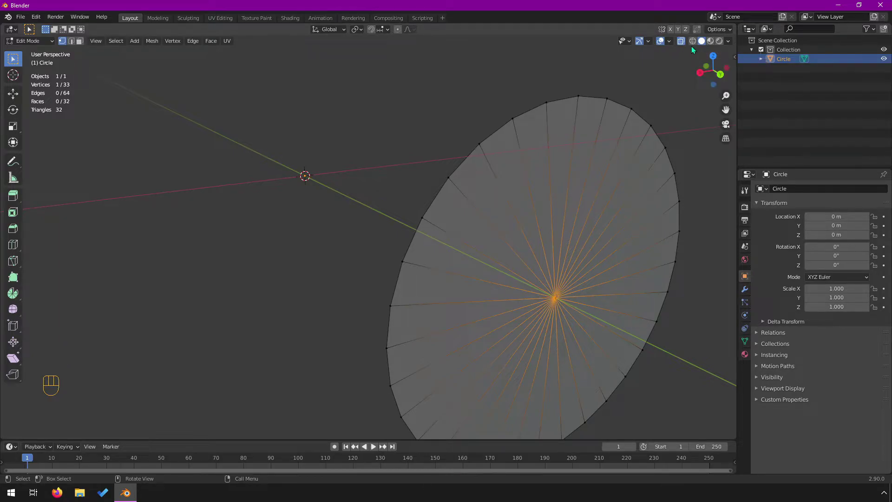
click(686, 43)
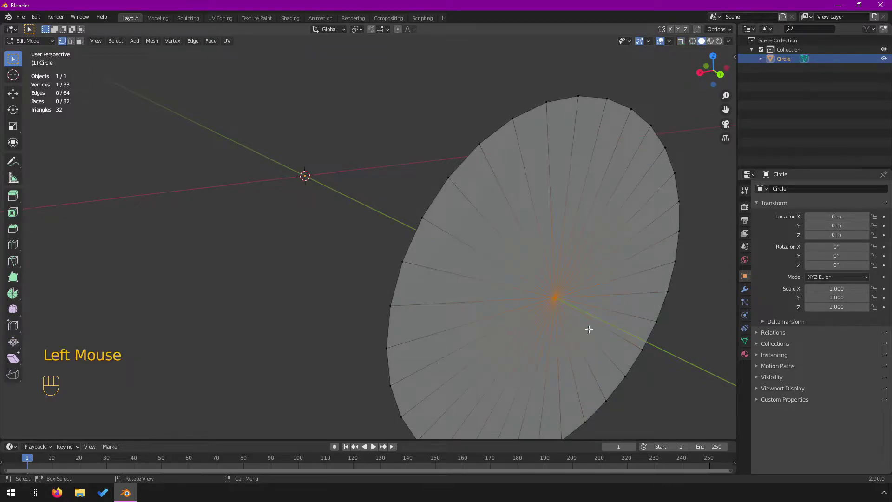
Inspect the 33-vertex disc edge-on and from around, then select all of it
scroll(down, 3)
drag(363, 303, 398, 316)
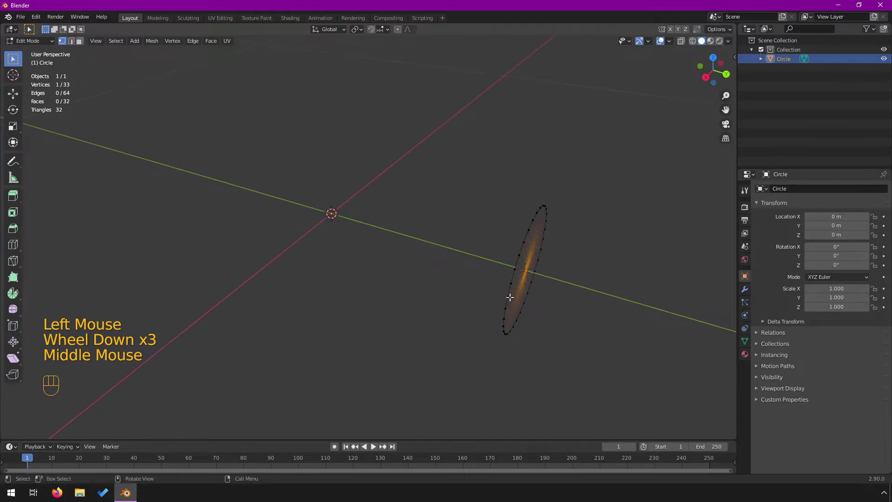
drag(535, 281, 494, 269)
scroll(up, 3)
drag(516, 296, 527, 299)
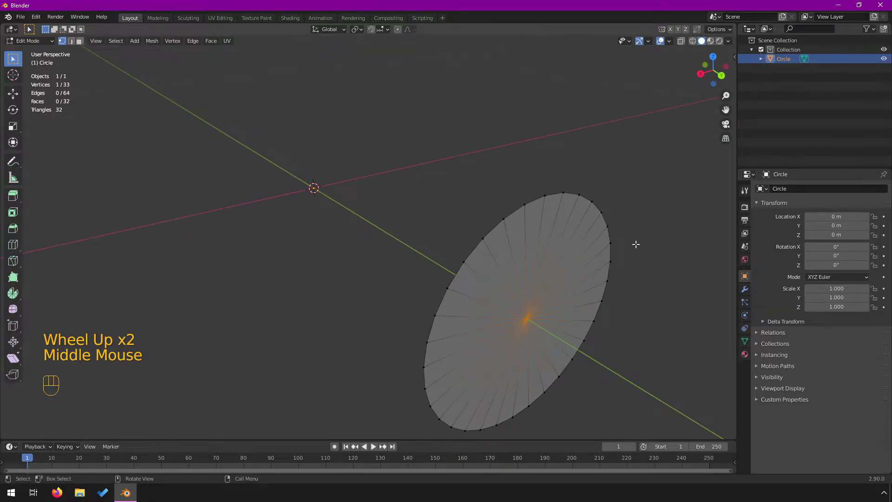
scroll(down, 3)
click(501, 363)
drag(369, 206, 444, 212)
scroll(down, 3)
scroll(up, 3)
scroll(down, 3)
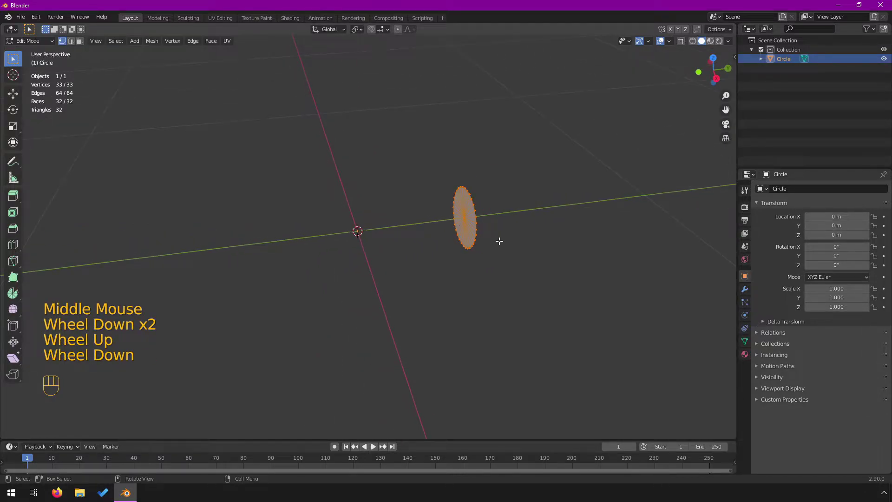
Extrude the whole selected disc in place, leaving an unmoved copy of 66 vertices
drag(516, 238, 507, 239)
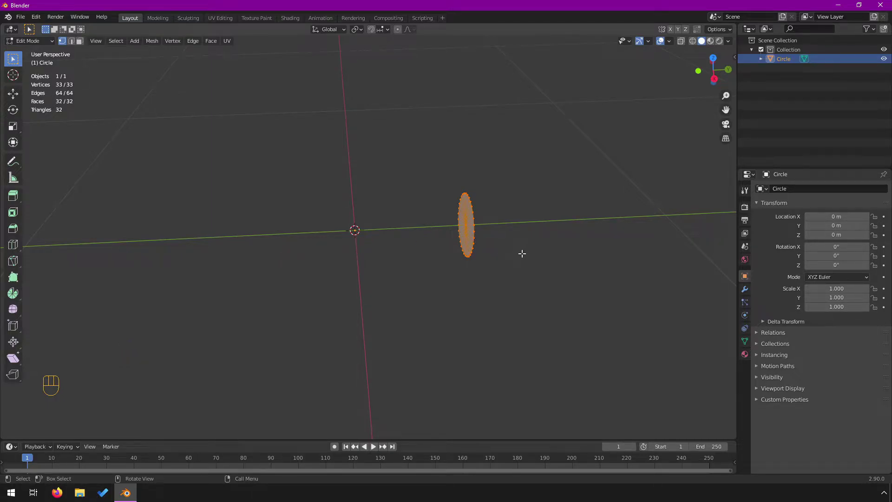
key(shift+d)
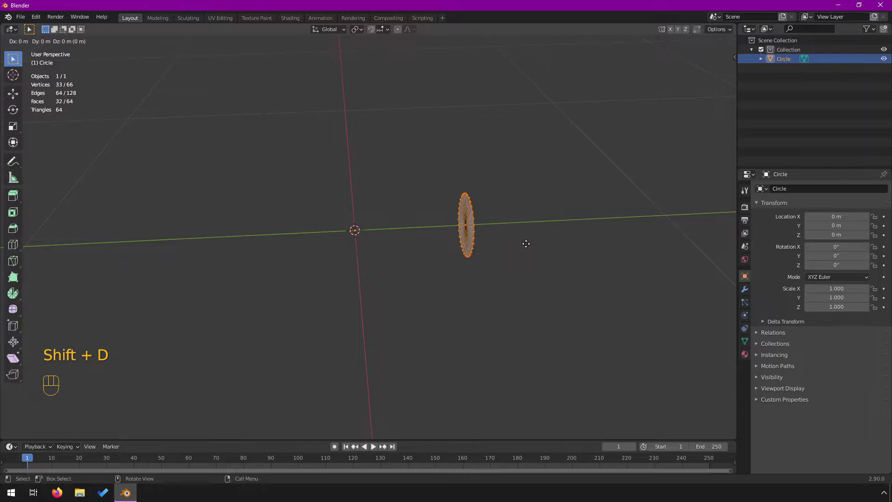
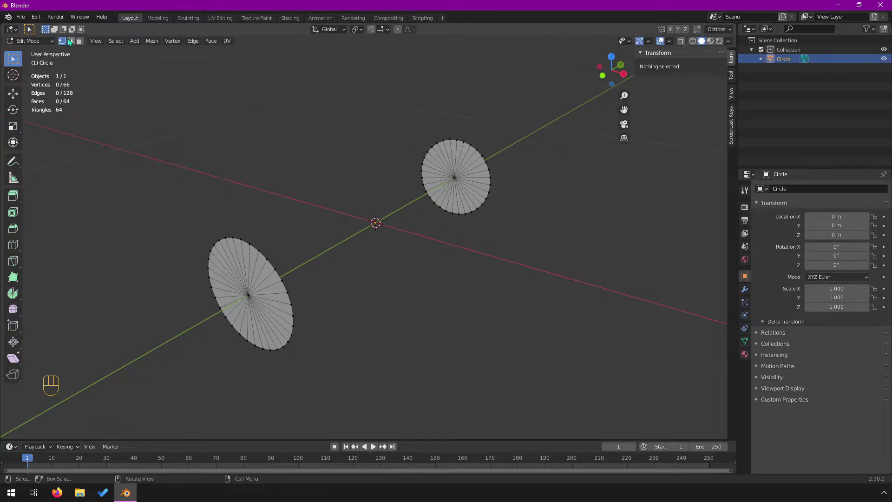
In edge select mode pick both rim loops and Bridge Edge Loops into a closed cylinder
click(73, 39)
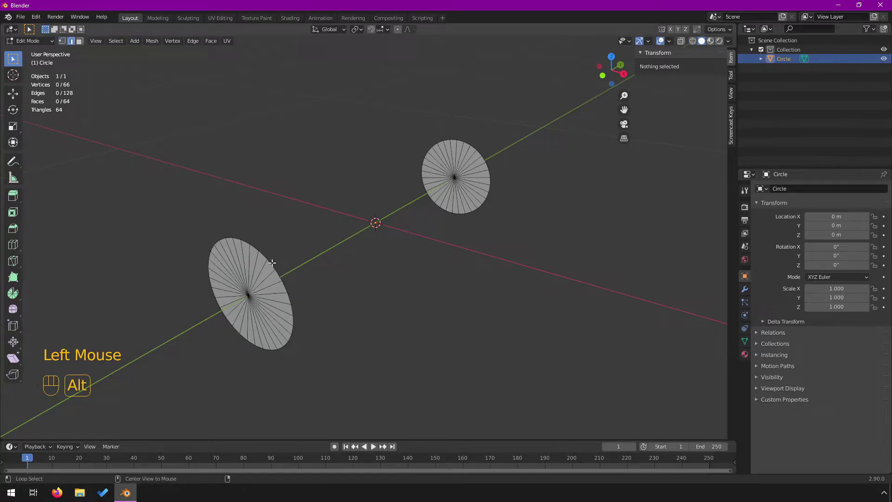
click(272, 260)
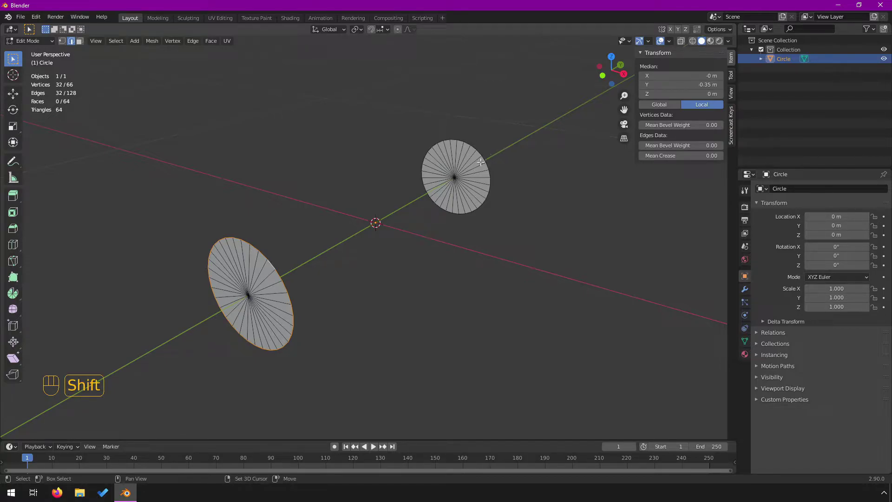
click(479, 149)
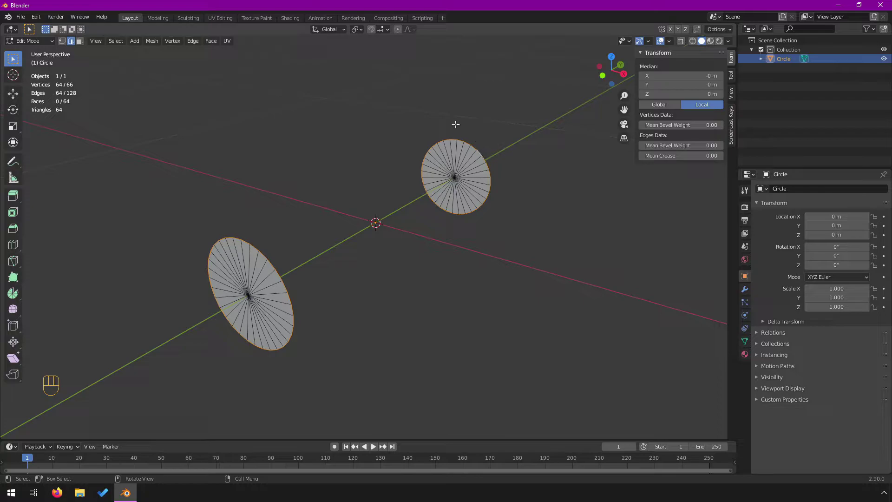
drag(193, 43, 209, 67)
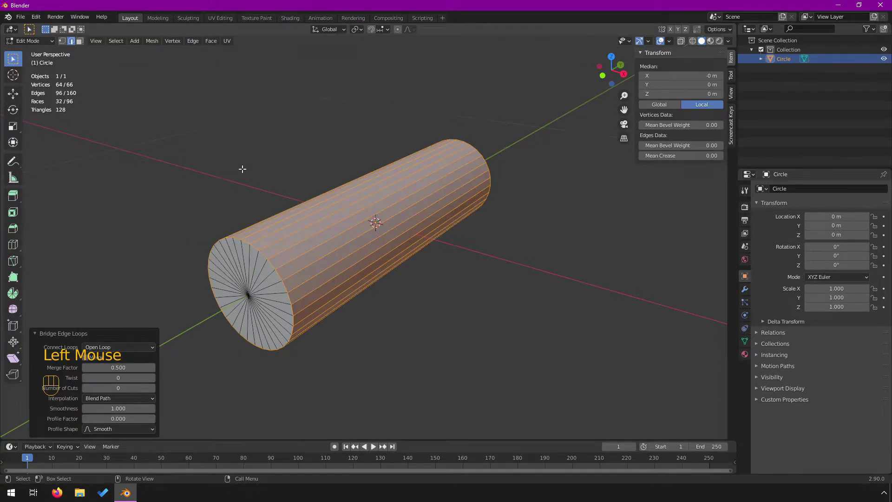
Look along and around the new cylinder and select a single edge on it
drag(300, 246, 342, 225)
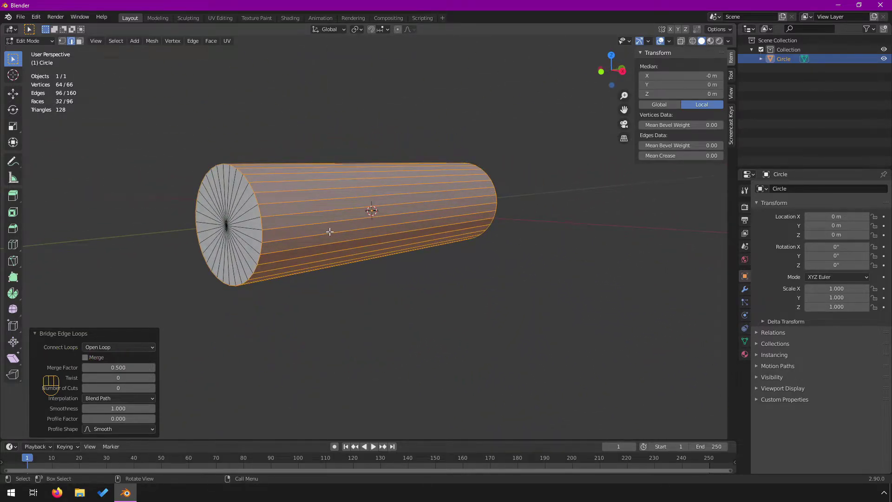
drag(321, 232, 324, 243)
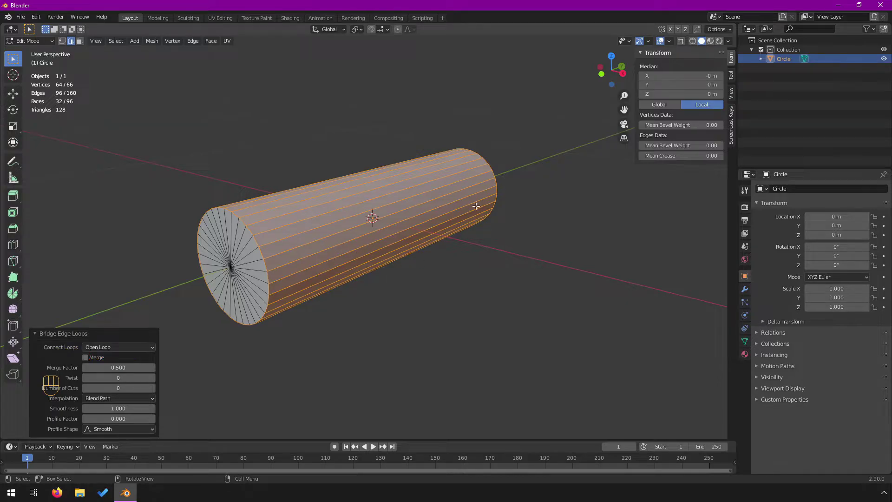
drag(483, 250, 370, 249)
click(505, 169)
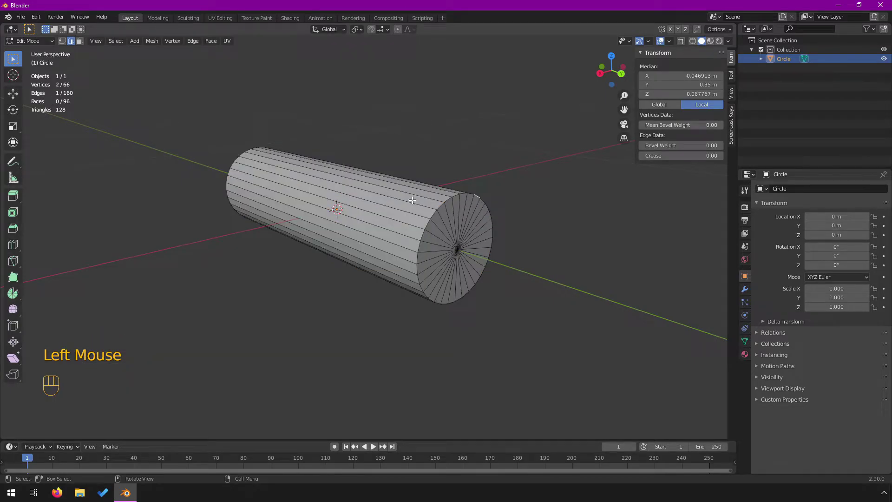
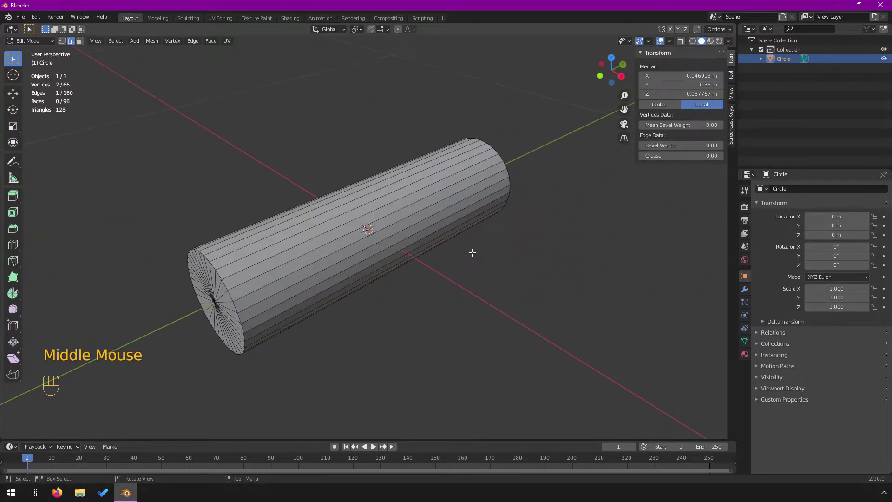
Enable the Face Orientation overlay and orbit the cylinder to check its face colours
scroll(down, 3)
drag(450, 267, 380, 283)
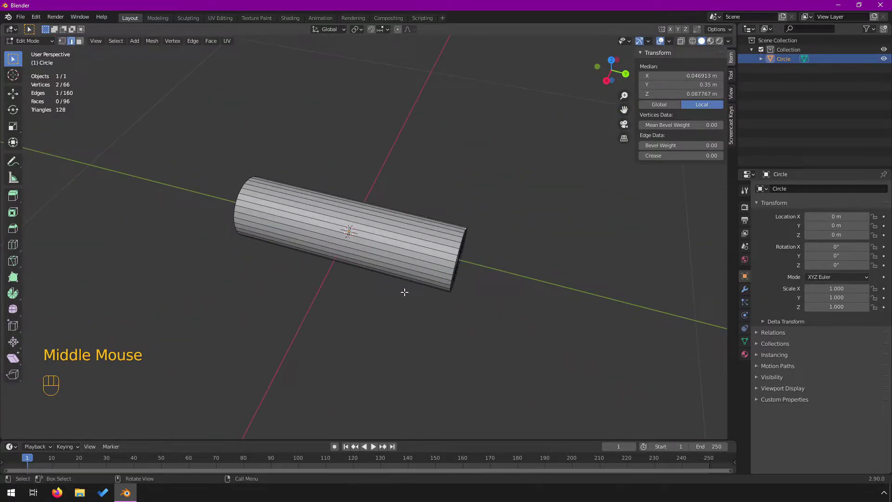
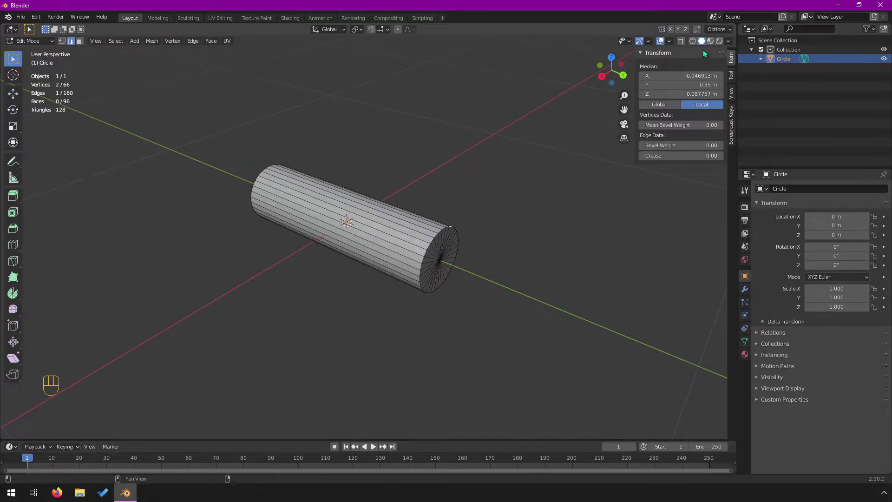
drag(671, 43, 484, 218)
drag(400, 179, 469, 171)
click(476, 150)
drag(496, 177, 448, 174)
key(Tab)
drag(470, 237, 410, 213)
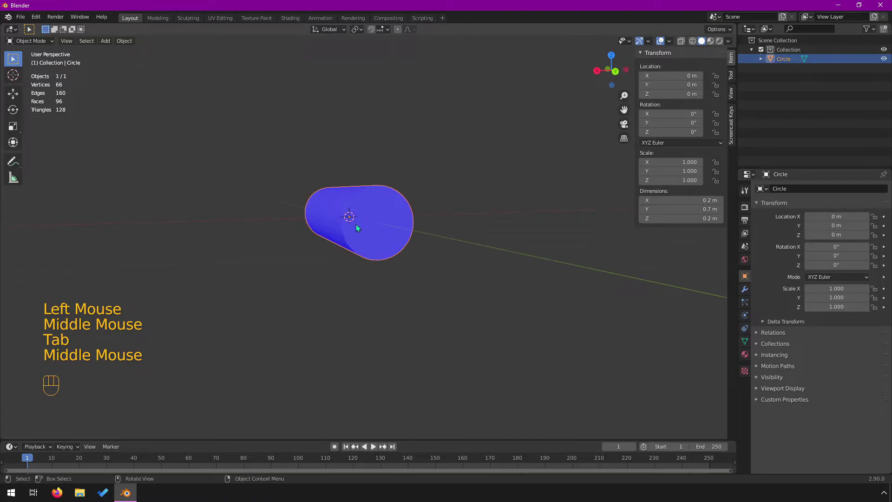
drag(355, 223, 528, 227)
drag(479, 223, 424, 266)
scroll(up, 3)
drag(473, 228, 369, 199)
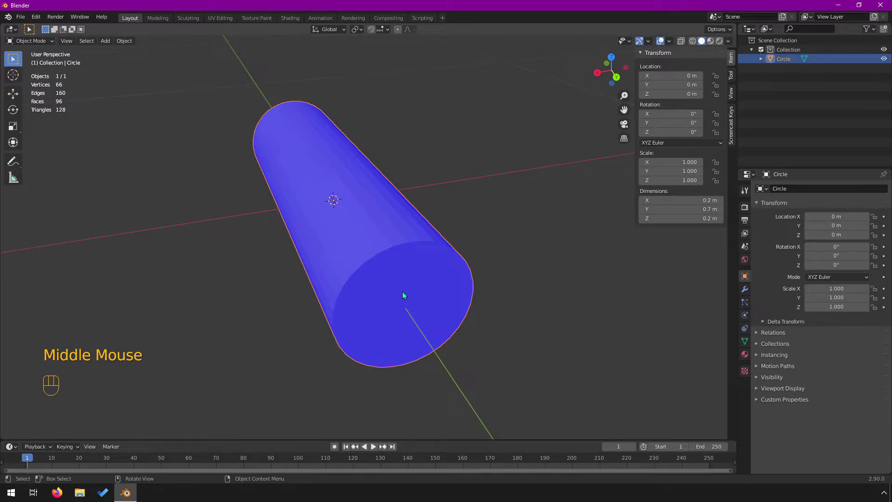
Look into the red inward-facing cap, then untick Face Orientation to return to plain grey shading
drag(411, 298, 539, 282)
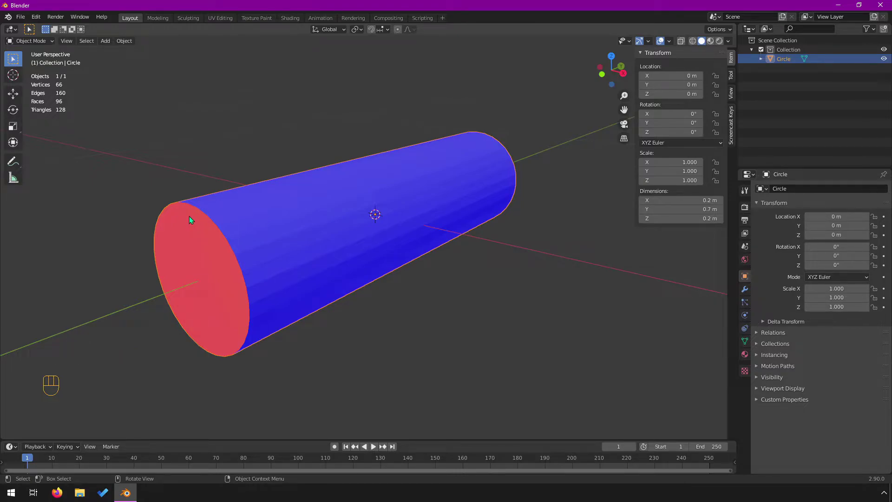
drag(193, 247, 206, 242)
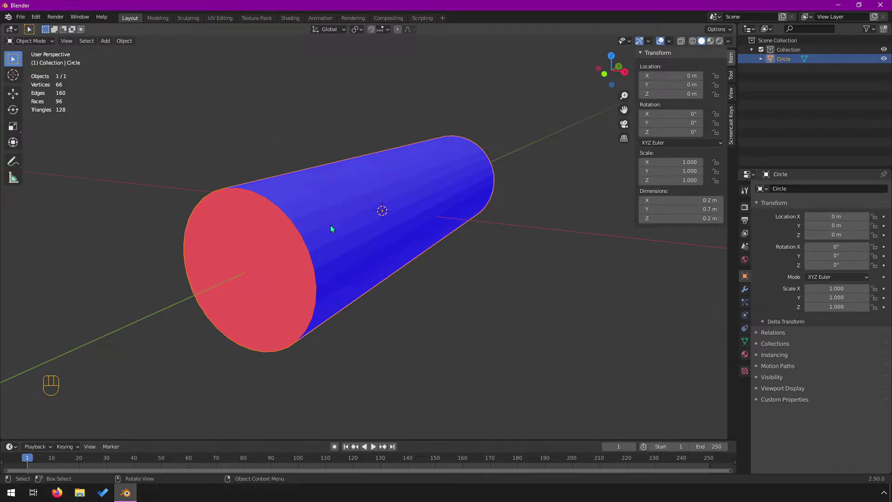
drag(332, 231, 347, 233)
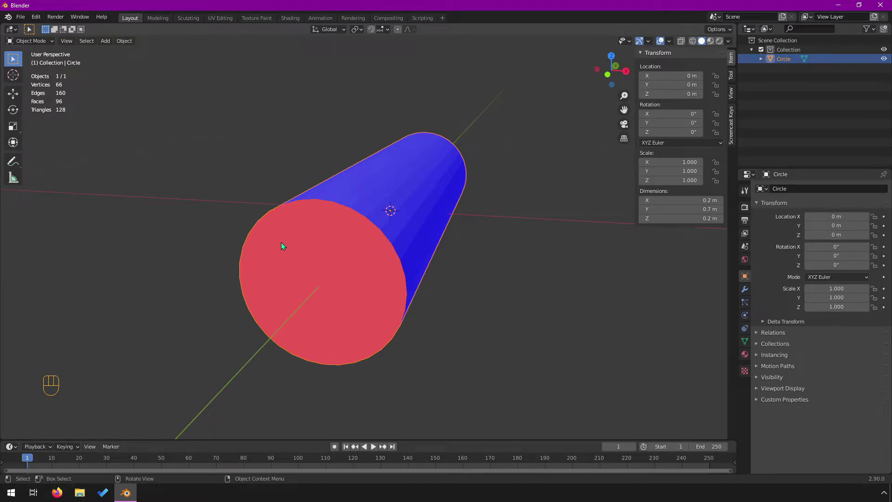
middle_click(382, 253)
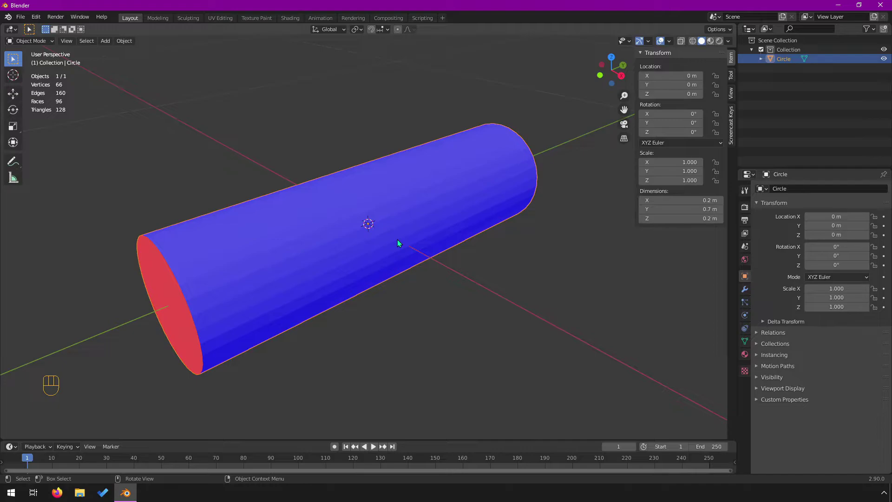
drag(158, 284, 182, 274)
key(Tab)
key(Tab)
drag(676, 44, 496, 216)
scroll(down, 3)
drag(321, 256, 323, 255)
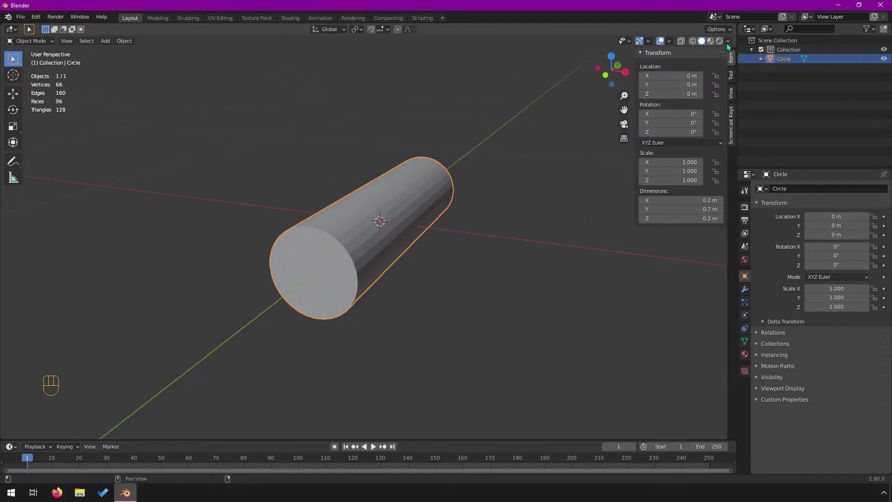
Turn Face Orientation back on in the Viewport Overlays so the cylinder shows its normal colours
drag(730, 44, 703, 42)
drag(336, 271, 343, 245)
click(487, 249)
scroll(up, 3)
drag(305, 195, 306, 212)
scroll(down, 3)
drag(360, 206, 358, 207)
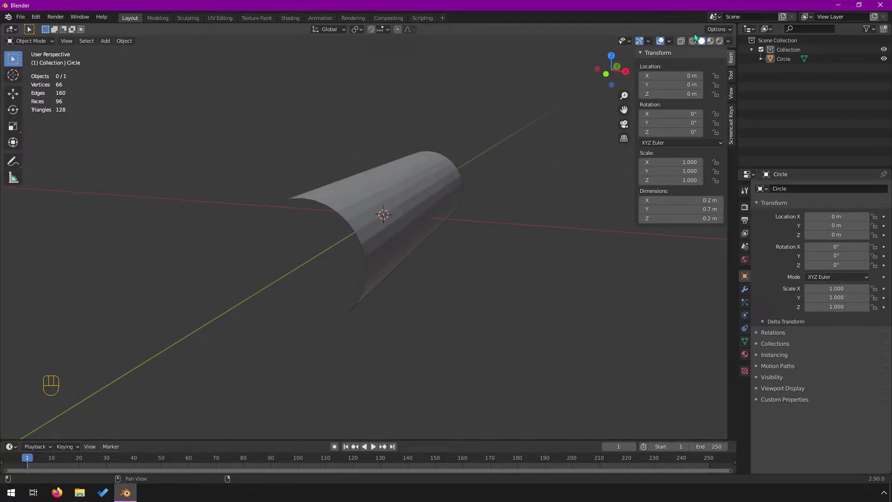
Reselect the Circle cylinder object, now fully blue with backface culling off
drag(729, 40, 469, 190)
middle_click(453, 195)
click(298, 250)
drag(674, 39, 468, 175)
drag(388, 203, 388, 193)
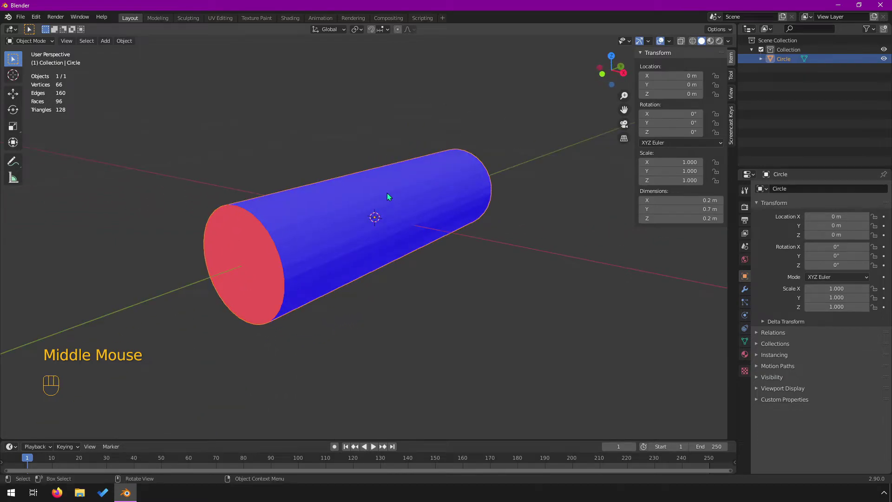
Enter Edit Mode on the cylinder and clear the selection while orbiting to its red end cap
key(Tab)
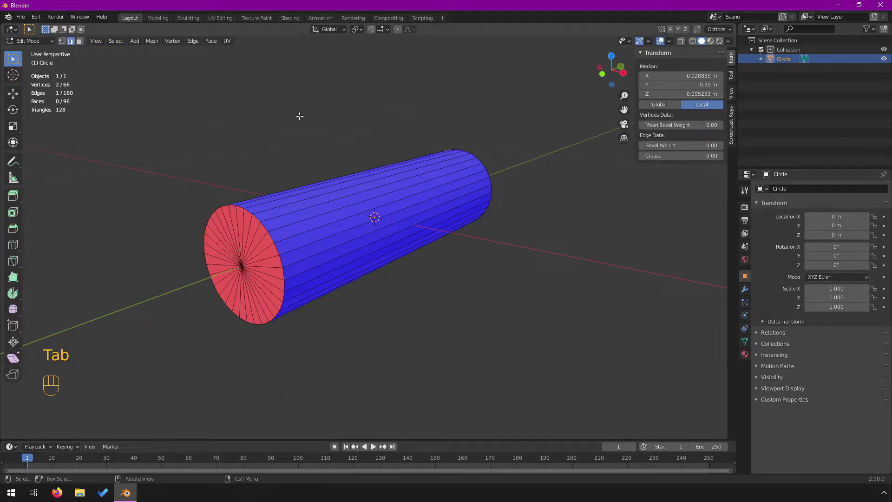
key(a)
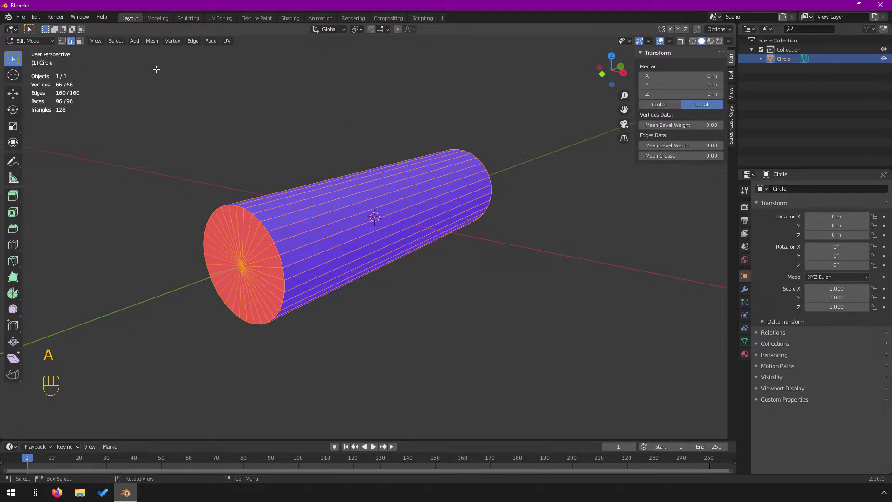
drag(156, 45, 259, 201)
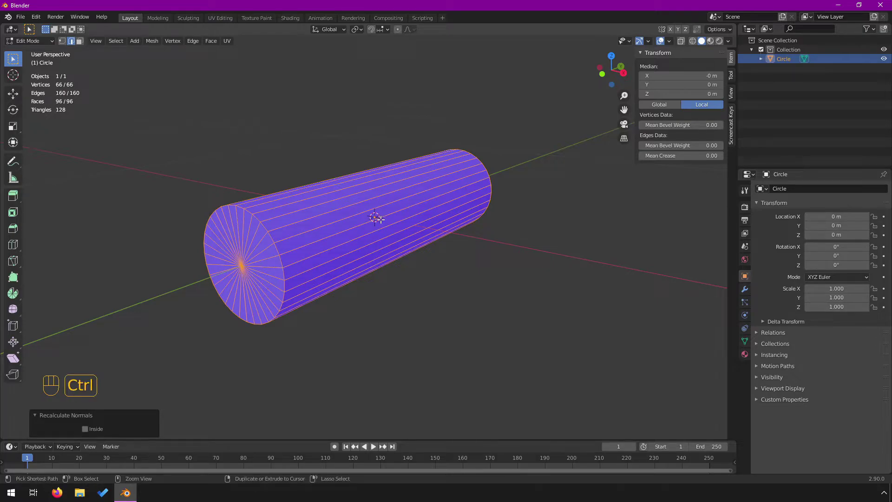
key(ctrl+z)
drag(320, 278, 340, 275)
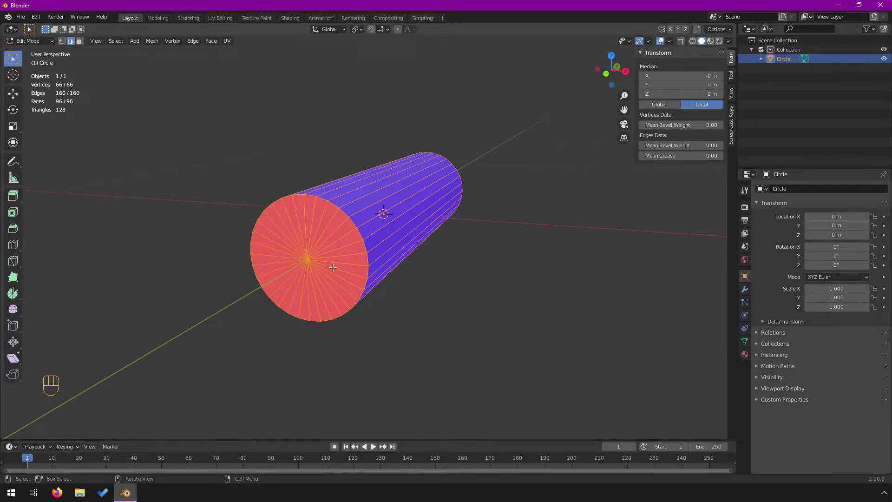
click(434, 286)
key(a)
key(a)
key(shift+a)
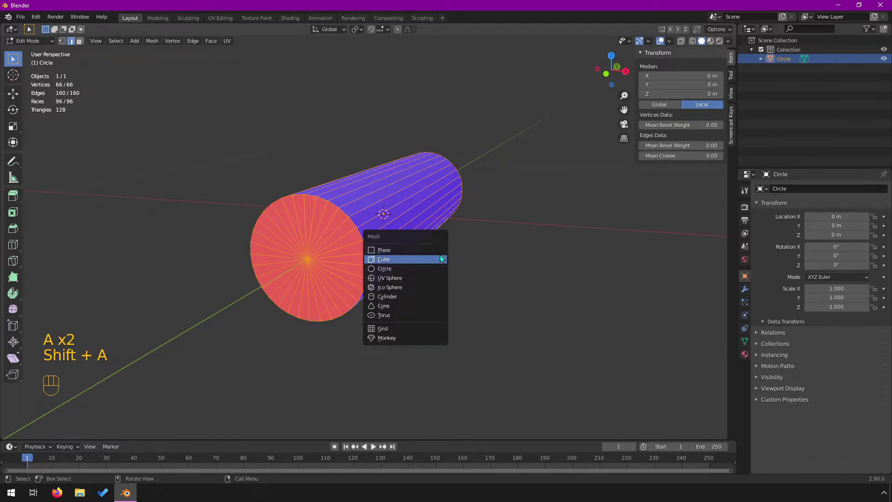
key(alt+a)
scroll(up, 3)
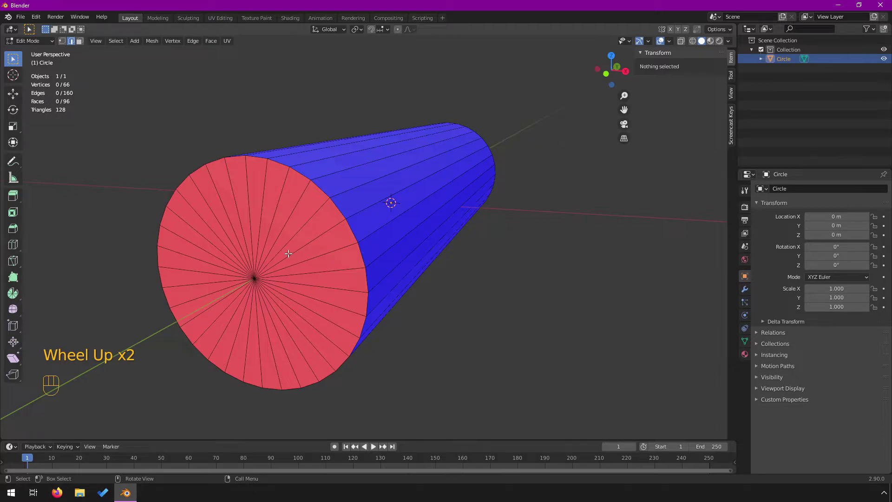
In face select, circle-select the red cap faces, flip their normals outward, and return to Object Mode
click(80, 44)
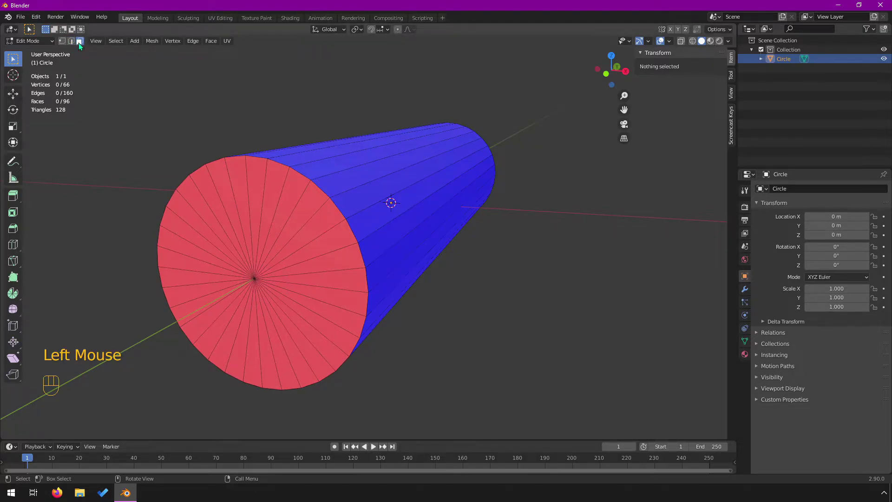
key(c)
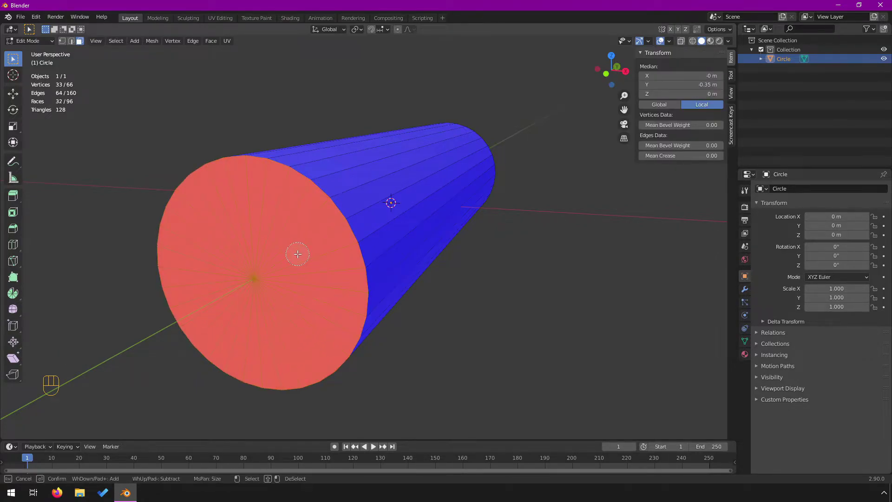
drag(287, 219, 319, 213)
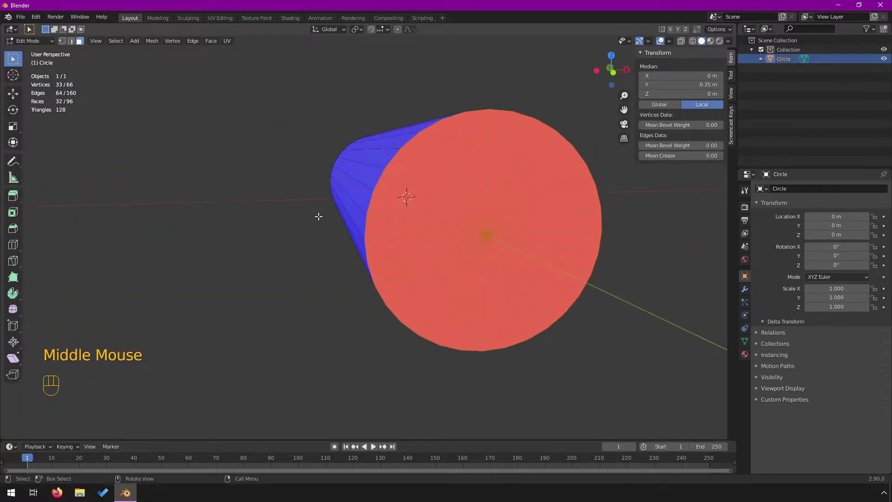
drag(455, 211, 439, 215)
drag(165, 46, 257, 193)
drag(451, 219, 421, 219)
key(Tab)
scroll(down, 3)
drag(381, 182, 385, 191)
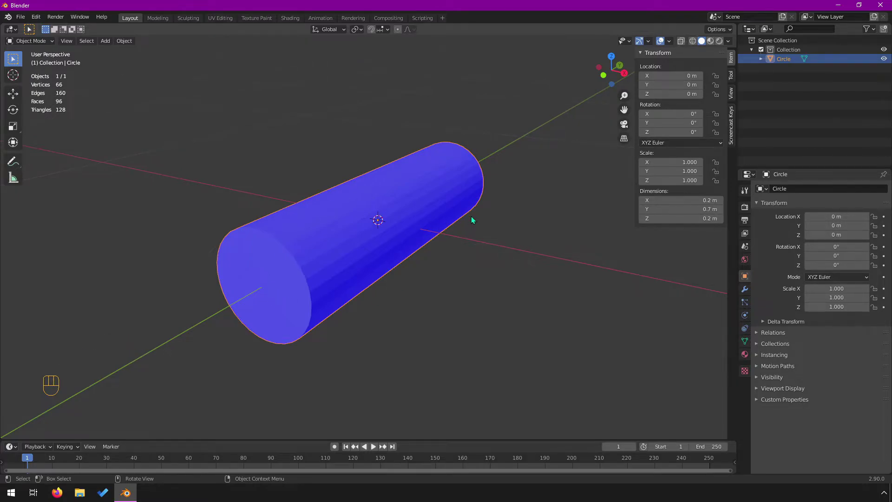
Switch Face Orientation off, take a straight side view of the cylinder, and re-enter Edit Mode
drag(468, 223, 455, 226)
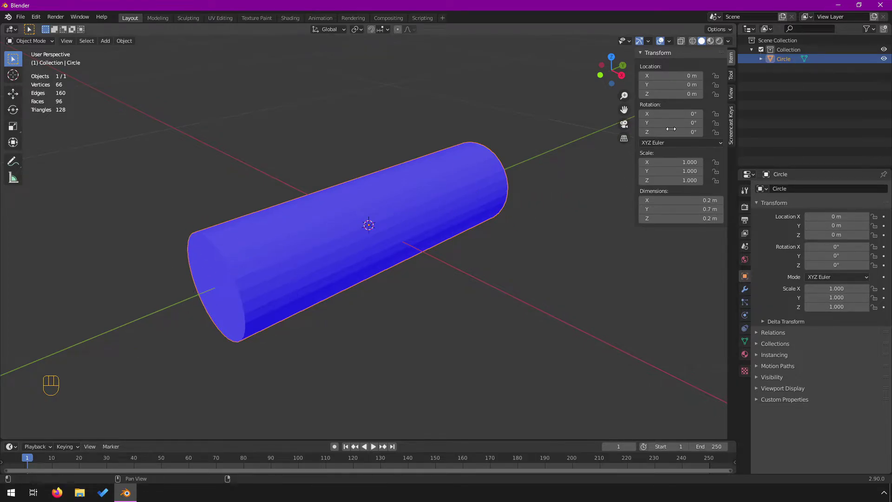
drag(678, 40, 525, 205)
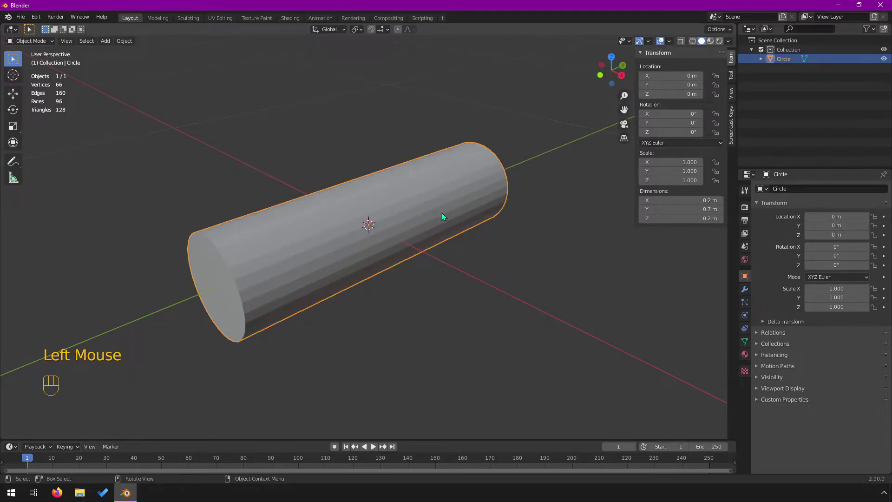
drag(443, 215, 397, 216)
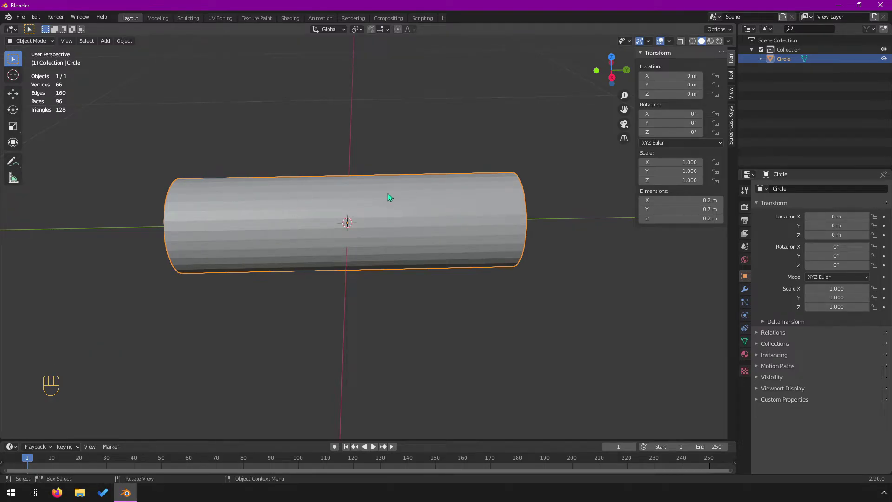
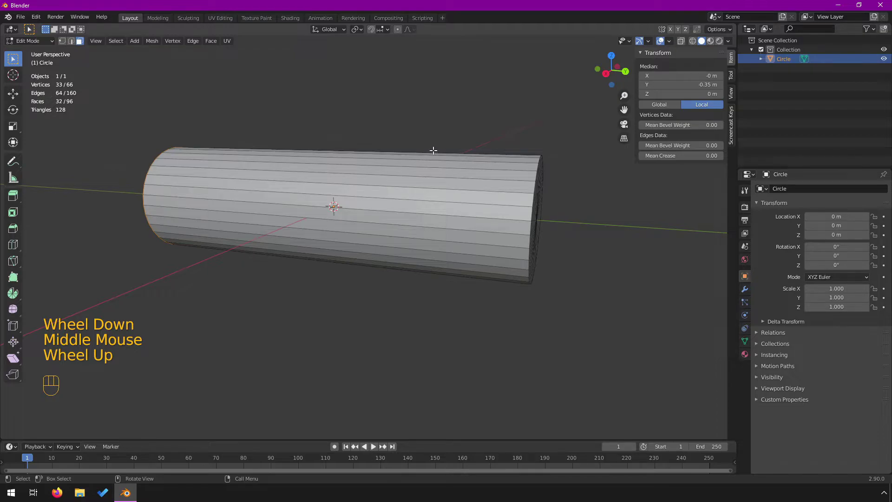
scroll(down, 3)
Add two loop cuts around the cylinder's middle and scale them outward to a 0.208 m bulge
key(ctrl+r)
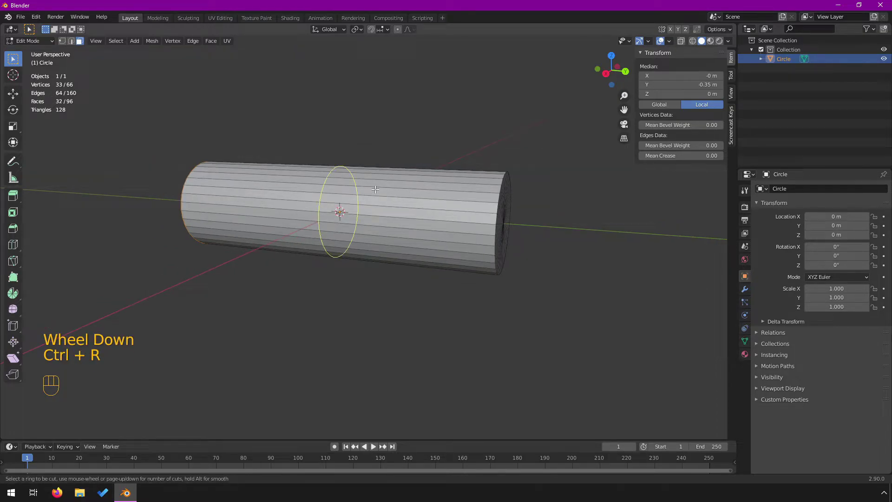
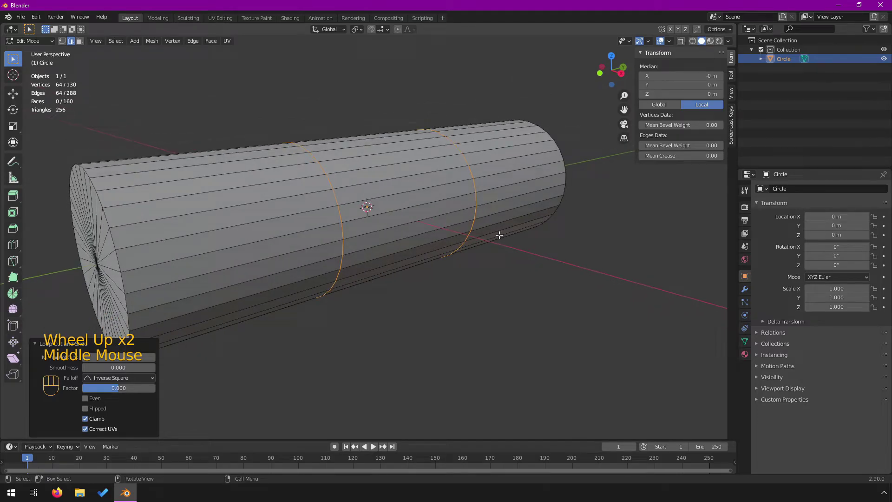
key(s)
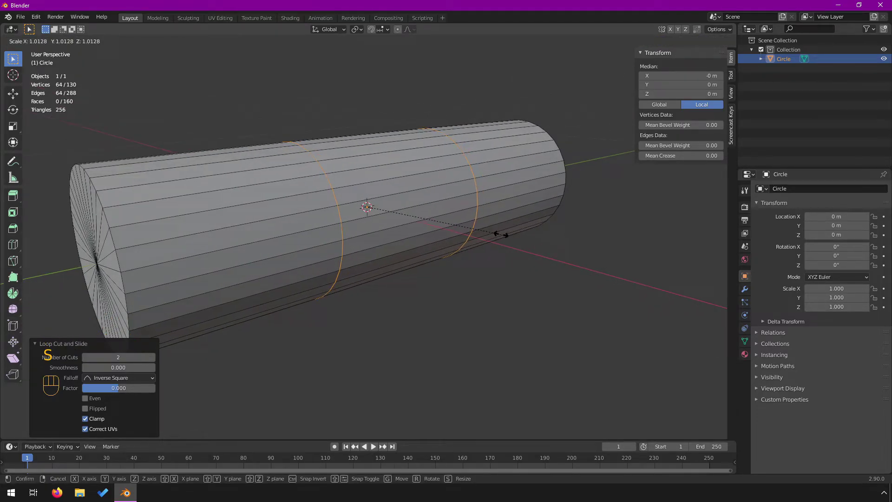
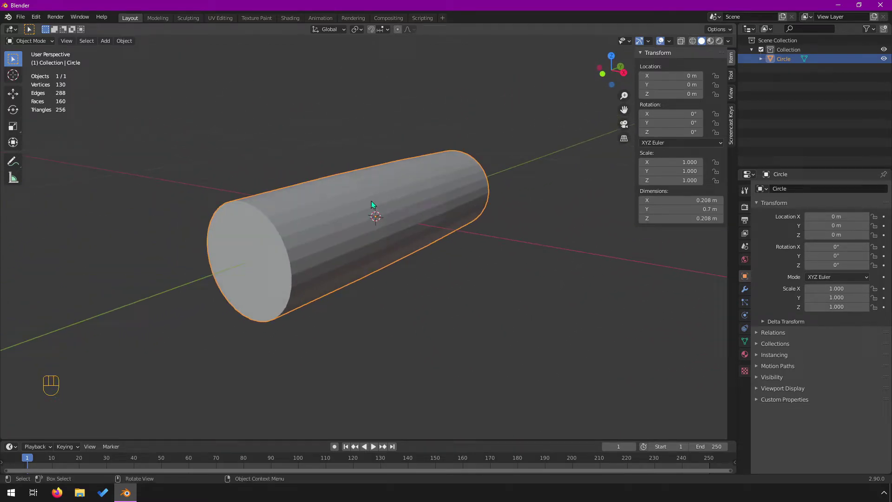
Add two more edge loops along the cylinder body with Ctrl+R
scroll(up, 3)
scroll(down, 3)
drag(246, 257, 275, 253)
key(Tab)
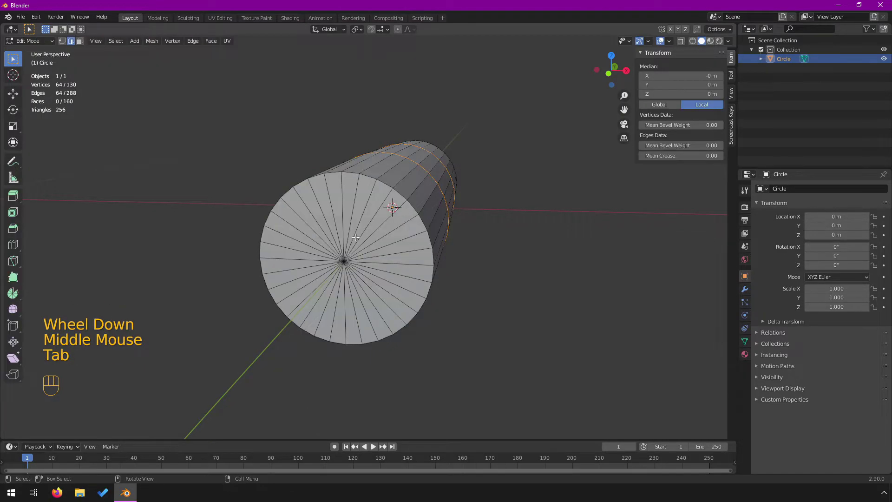
key(ctrl+r)
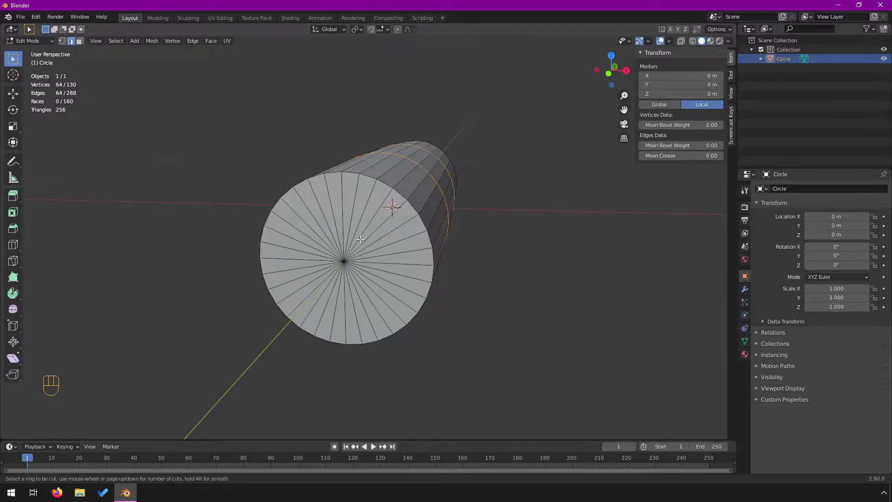
drag(474, 200, 418, 194)
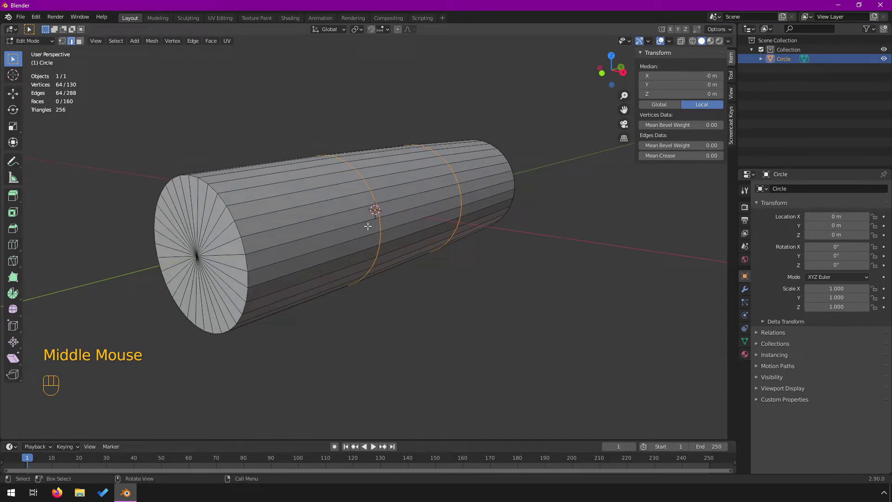
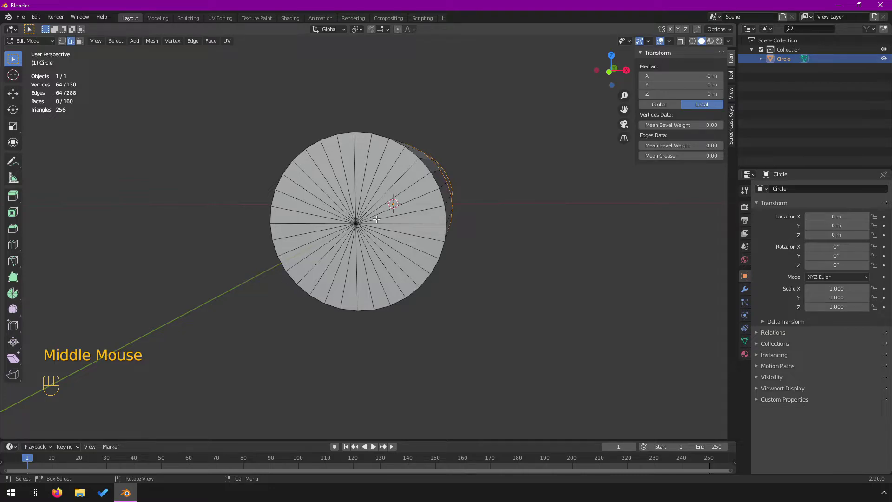
Circle-select one end cap's faces, inset them into an inner ring, and nudge the cap slightly along Y
key(3)
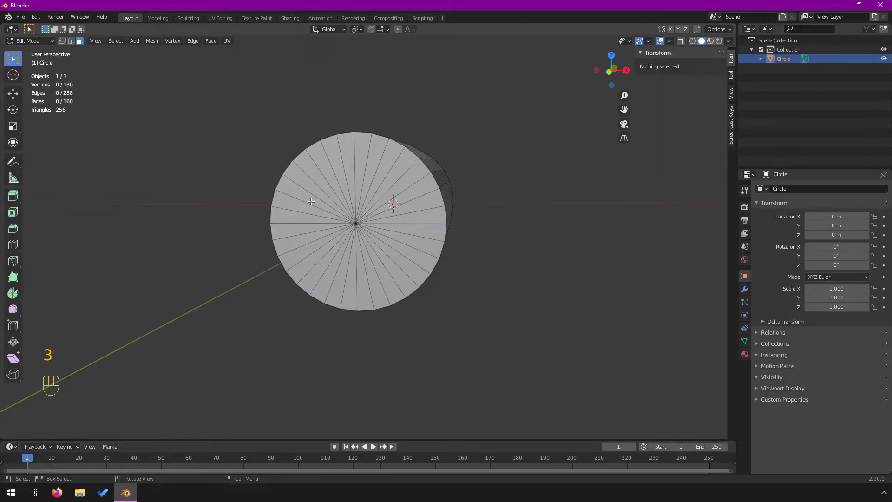
key(c)
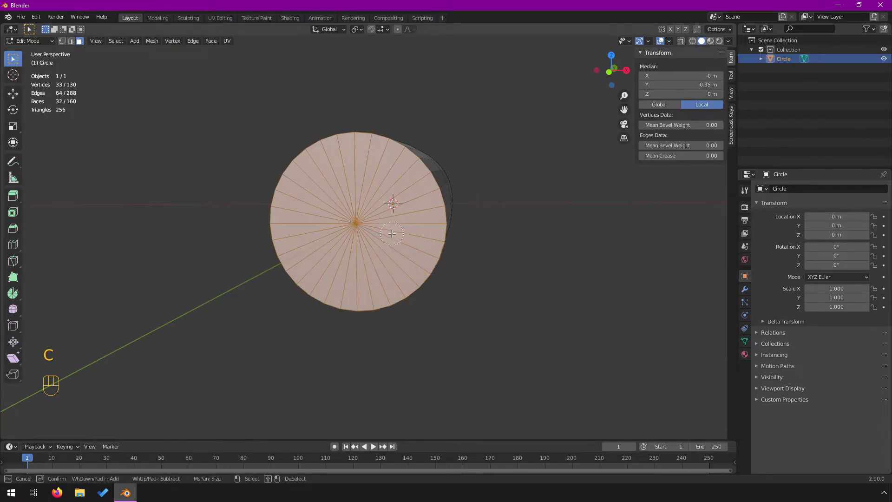
drag(541, 258, 523, 264)
key(i)
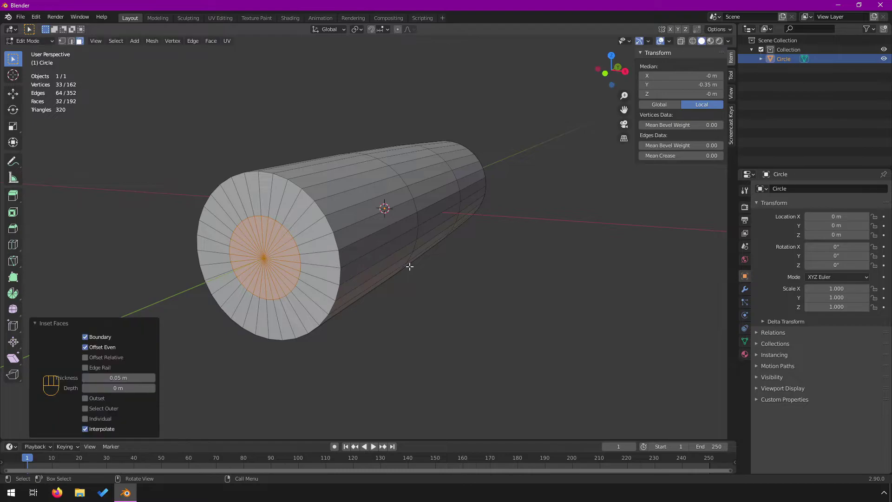
drag(369, 229, 354, 229)
key(g)
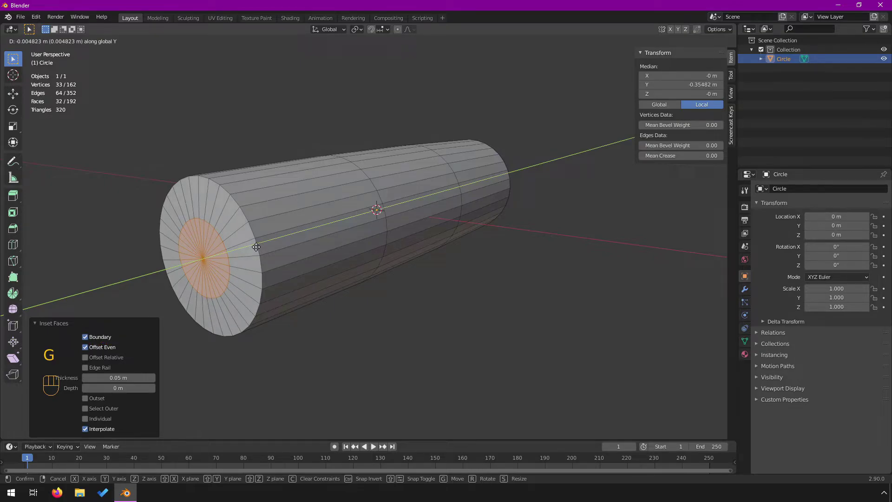
middle_click(315, 227)
middle_click(485, 210)
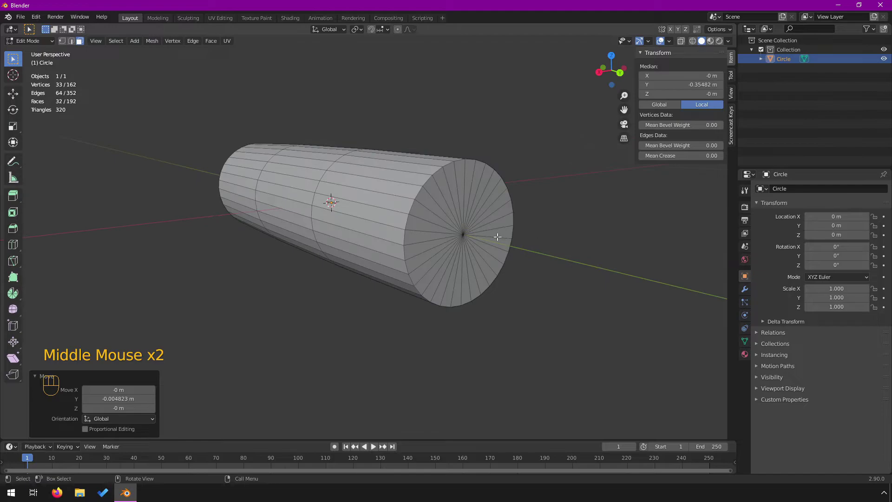
Inset the opposite end cap the same way, nudge it along Y, and return to Object Mode at 194 vertices
drag(474, 230, 449, 230)
key(c)
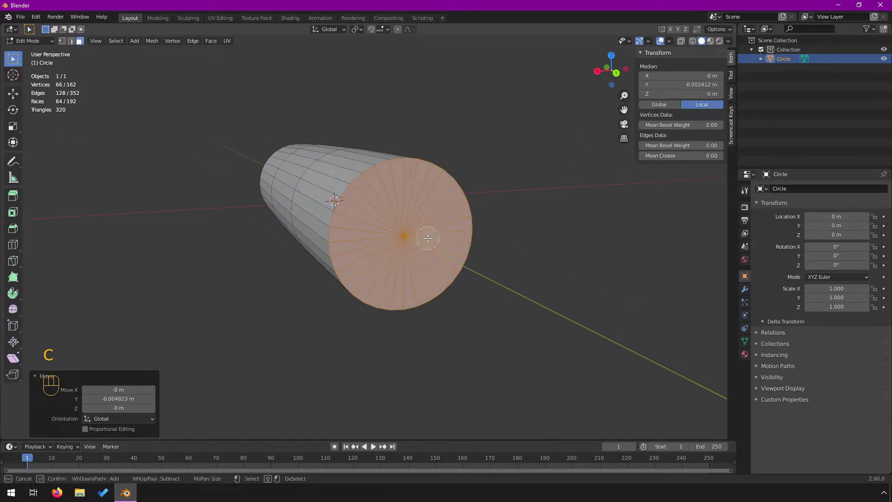
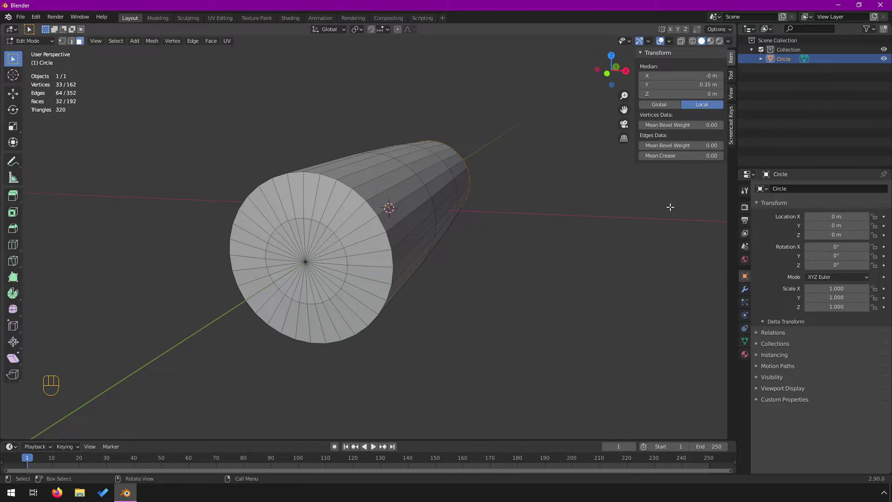
drag(525, 227, 352, 230)
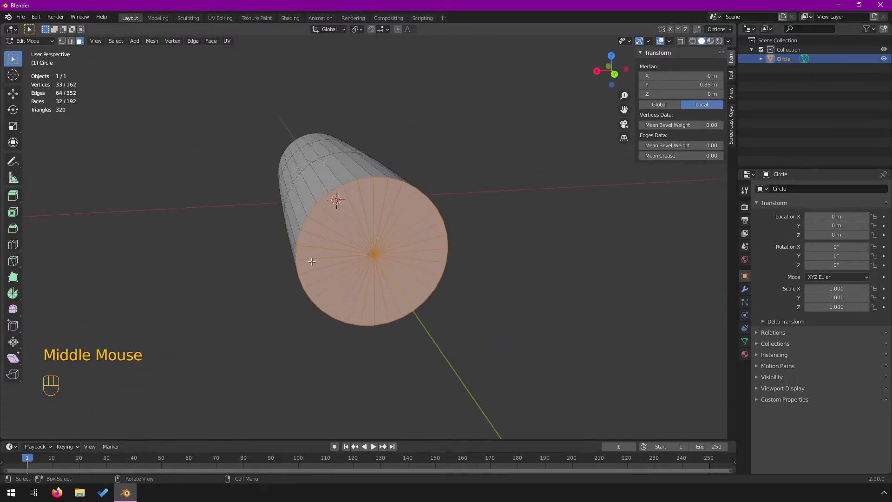
key(i)
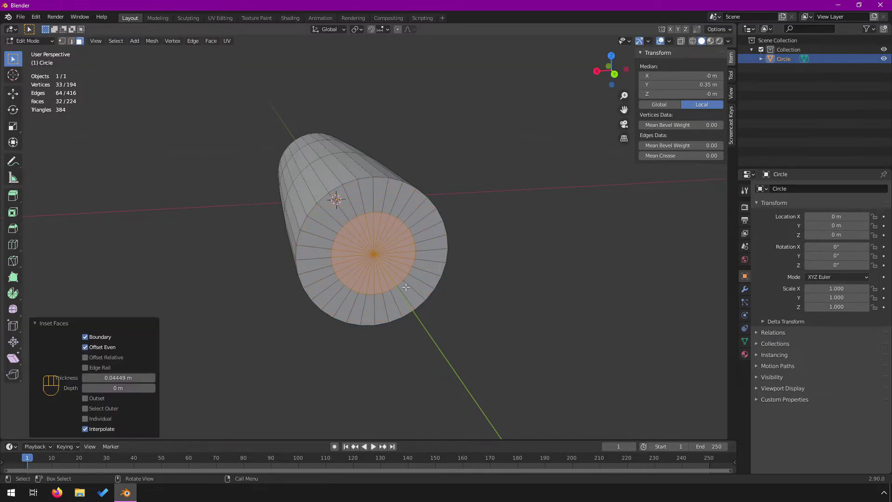
drag(421, 295, 448, 296)
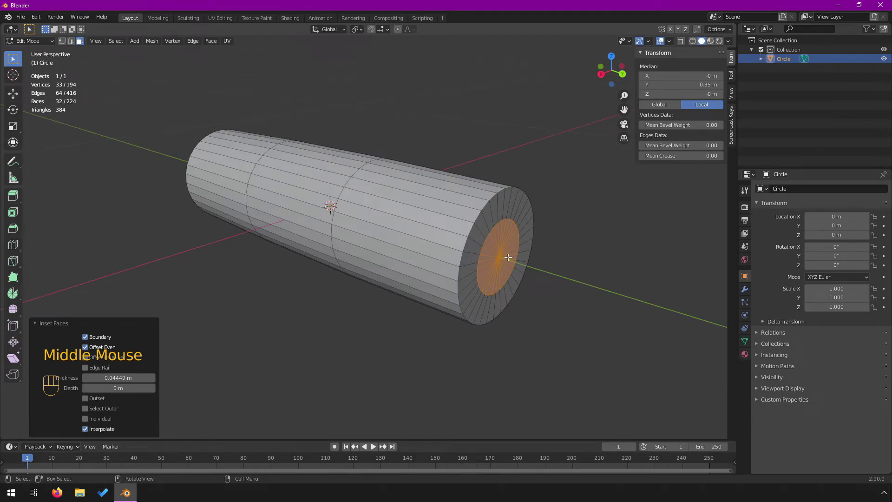
key(g)
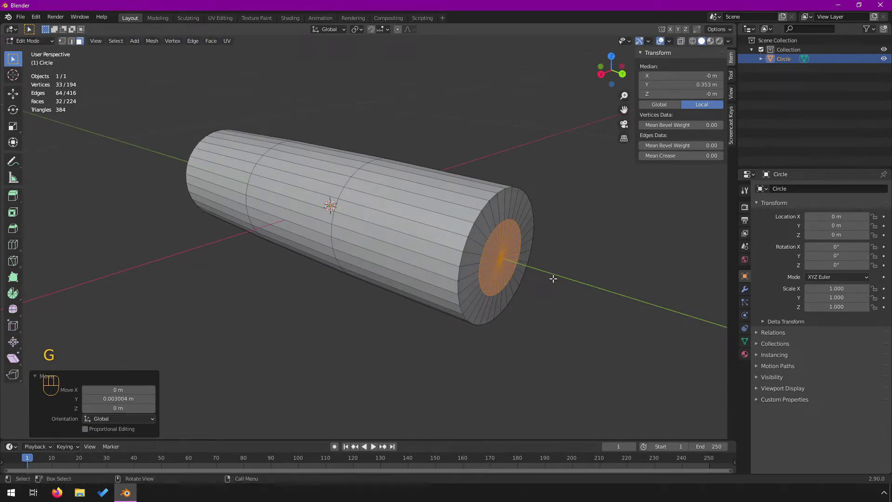
key(Tab)
drag(309, 281, 314, 279)
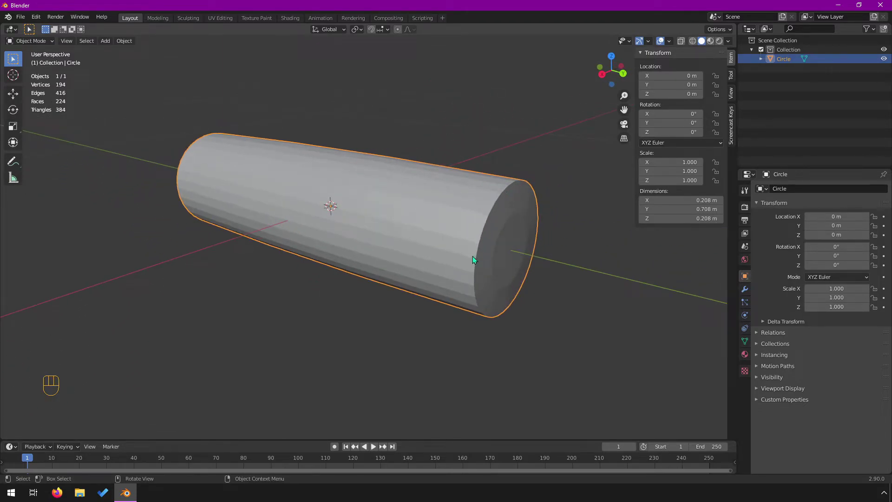
Zoom and orbit around the cylinder's end caps to inspect the inset rings up close
scroll(up, 3)
scroll(up, 3)
drag(564, 216, 539, 215)
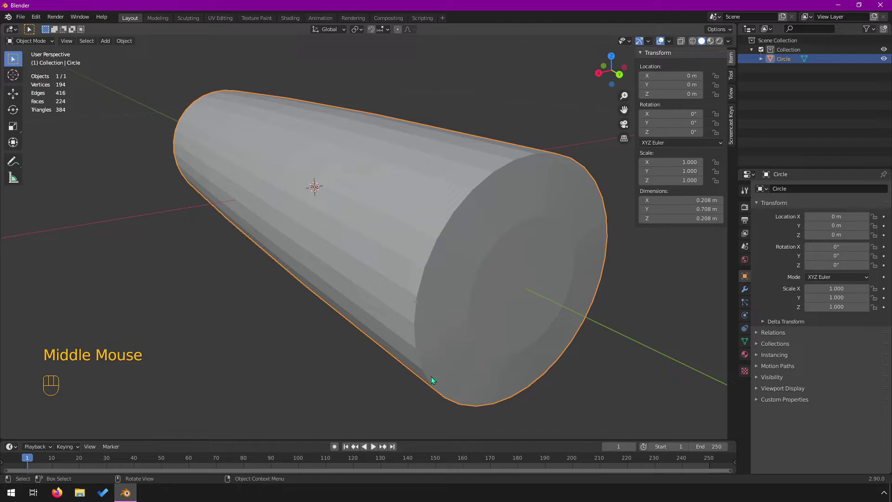
scroll(down, 3)
drag(412, 233, 421, 238)
scroll(up, 3)
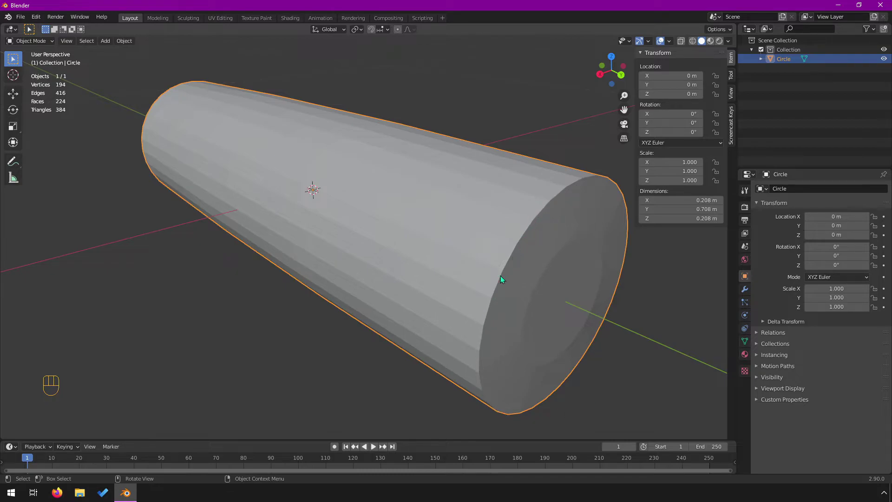
scroll(down, 3)
In edge select, pick the end's outer rim loop and snap the 3D cursor to it via Shift+S
key(Tab)
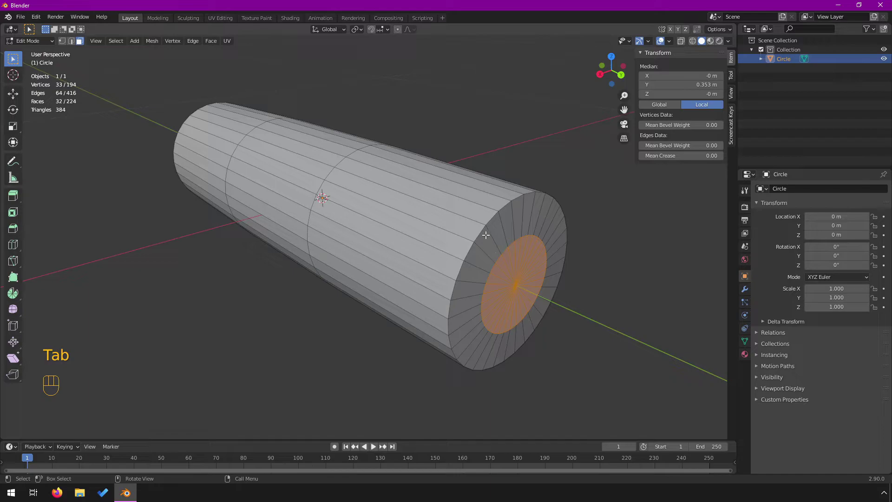
key(2)
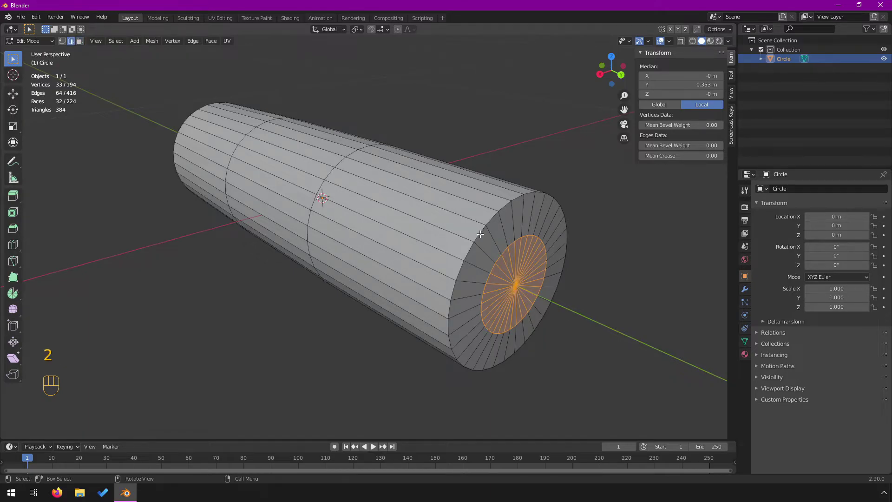
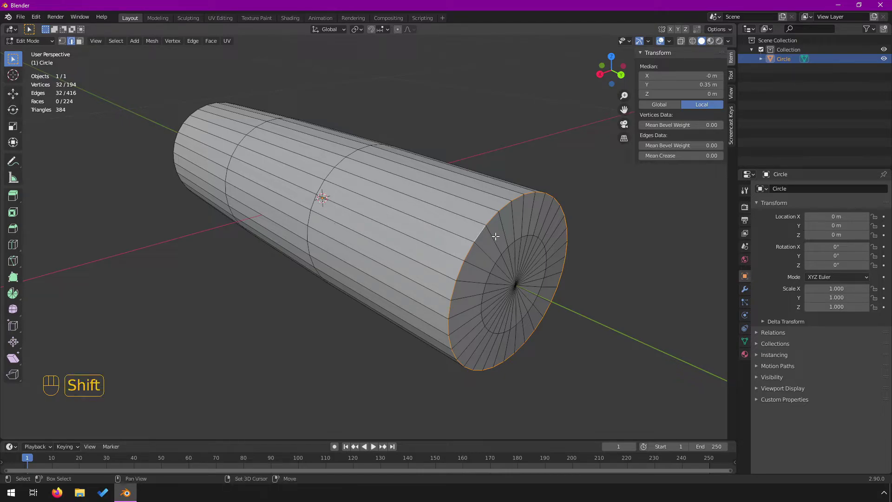
key(shift+s)
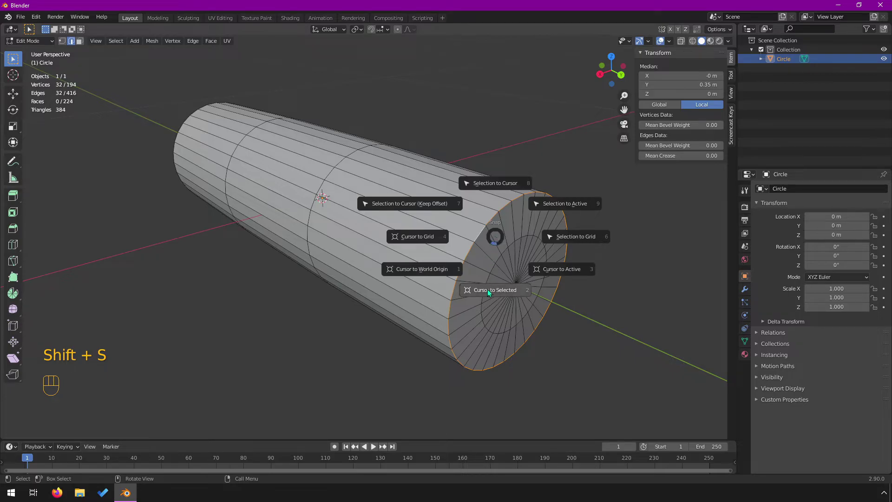
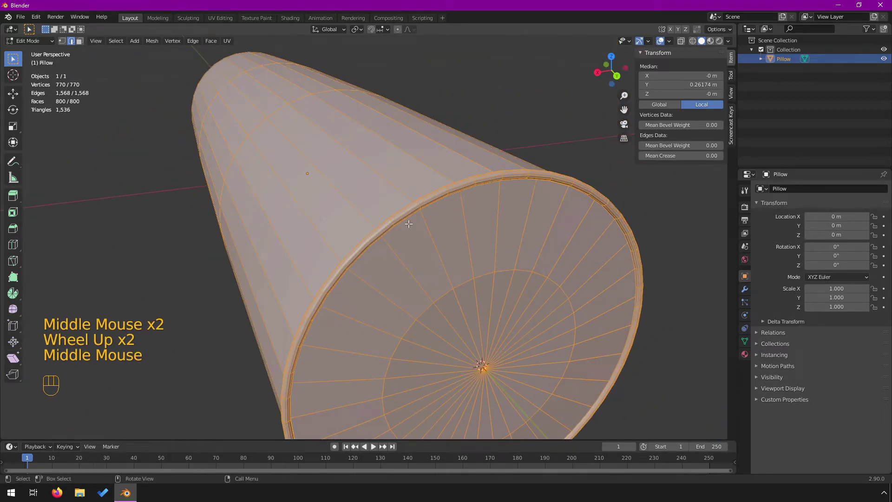
Orbit and zoom around the pillow's end to inspect the torus rim piping
scroll(up, 3)
scroll(down, 3)
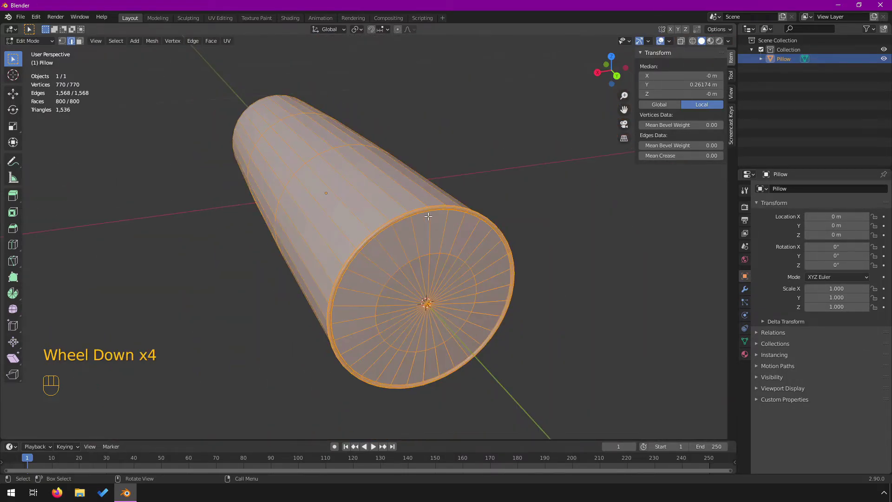
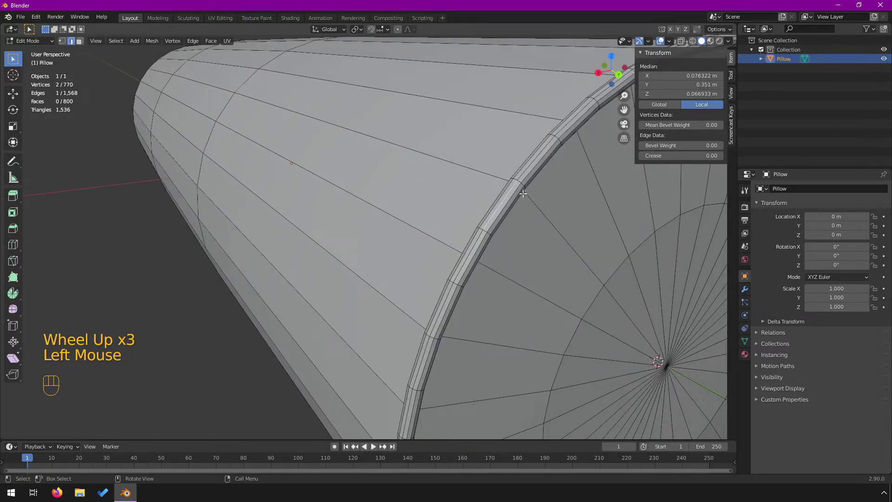
drag(119, 43, 240, 196)
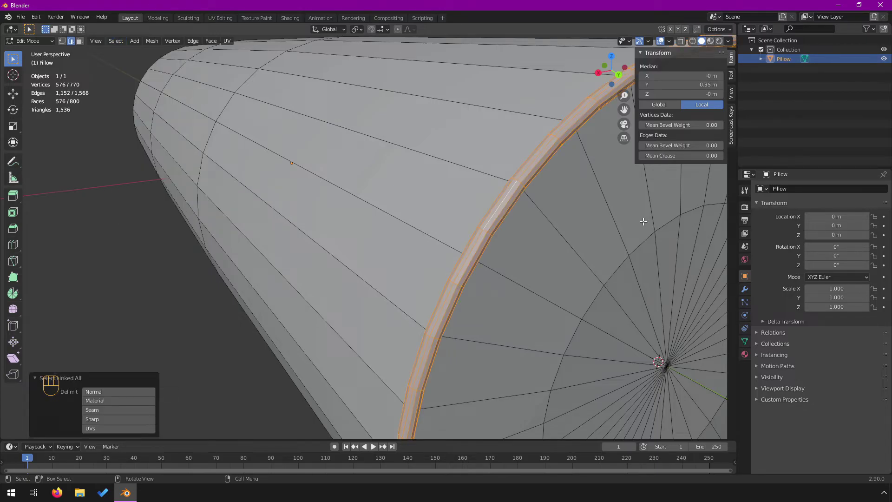
drag(119, 43, 316, 154)
scroll(down, 3)
middle_click(407, 299)
middle_click(506, 282)
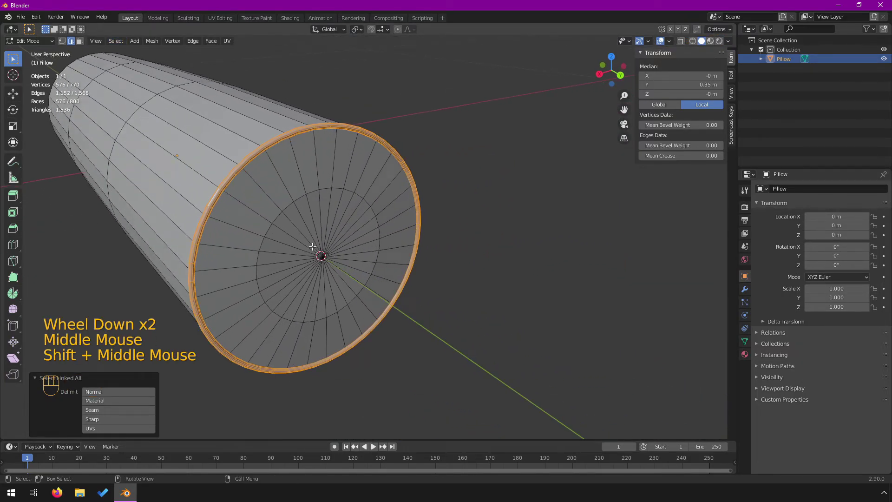
drag(316, 244, 328, 246)
scroll(up, 3)
scroll(down, 3)
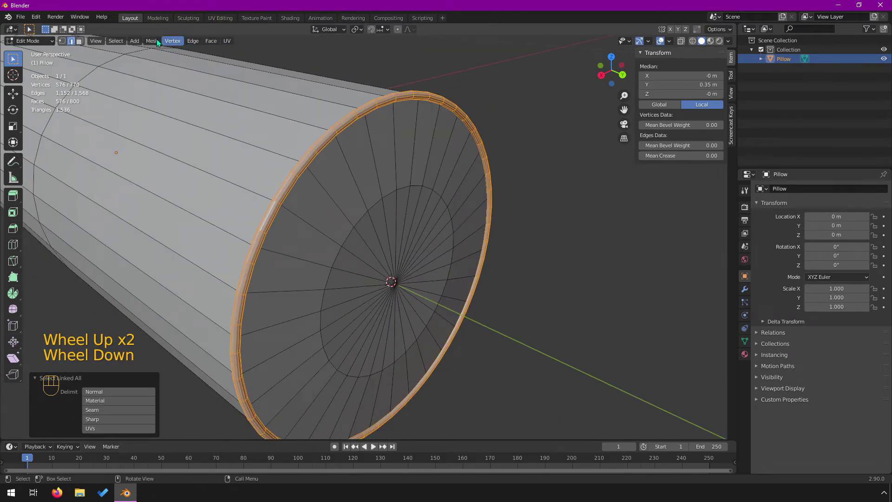
drag(160, 41, 248, 120)
scroll(down, 3)
Separate the selected rim piping into its own object, Pillow.001, via P > Selection
key(Tab)
drag(378, 251, 394, 251)
click(477, 133)
Join Pillow.001 back into the pillow with Ctrl+J and re-enter Edit Mode
key(g)
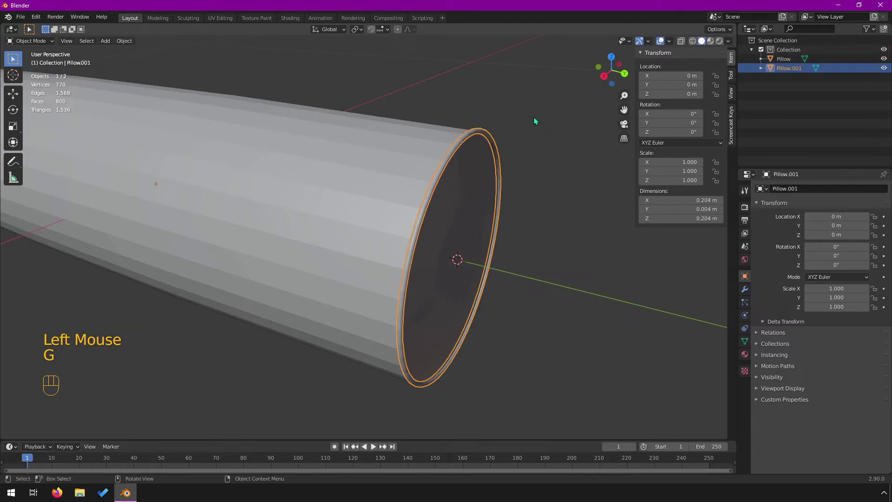
key(ctrl+z)
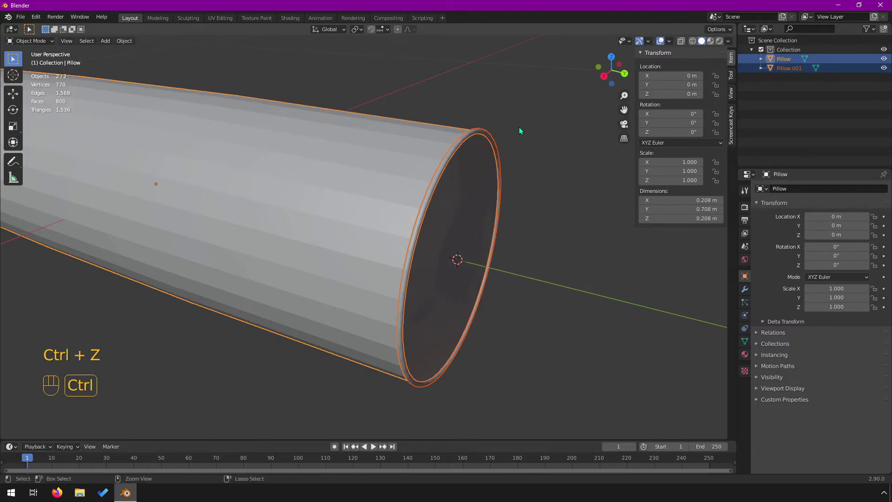
key(ctrl+z)
key(ctrl+z)
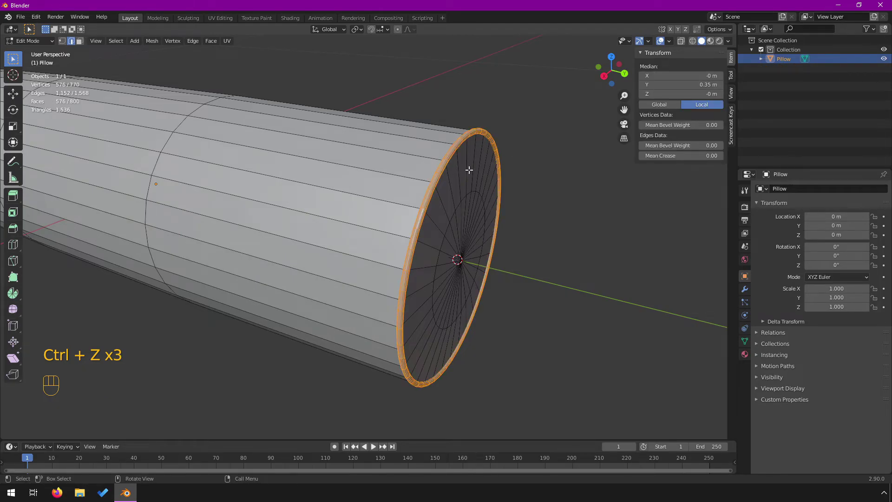
Duplicate the rim piping with Shift+D and move the copy to the pillow's opposite end
middle_click(429, 216)
scroll(down, 3)
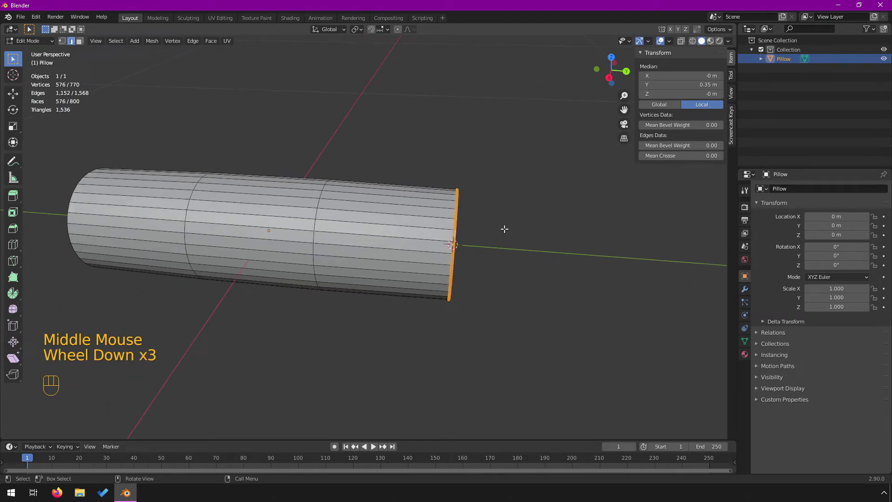
key(shift+d)
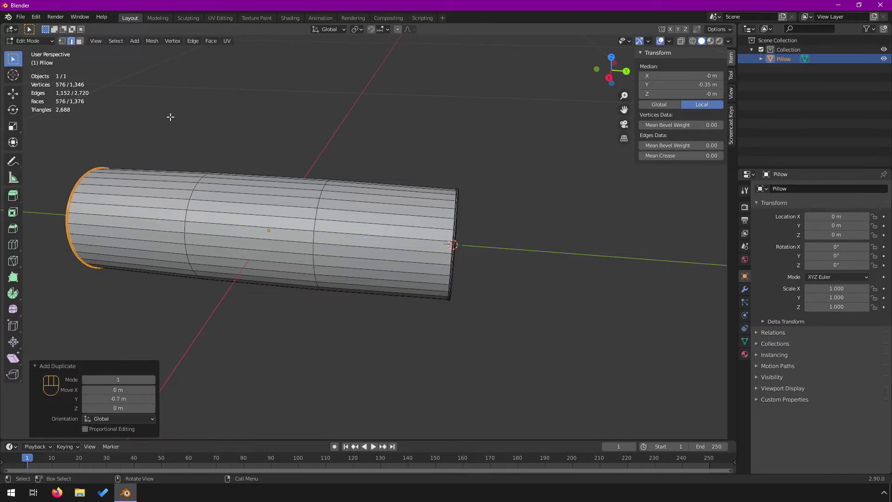
Return to Object Mode and orbit to a side view to inspect the smooth-shaded pillow
key(Tab)
scroll(down, 3)
drag(177, 227, 244, 209)
scroll(up, 3)
scroll(up, 3)
scroll(down, 3)
drag(183, 236, 233, 223)
drag(478, 136, 431, 163)
drag(266, 293, 283, 280)
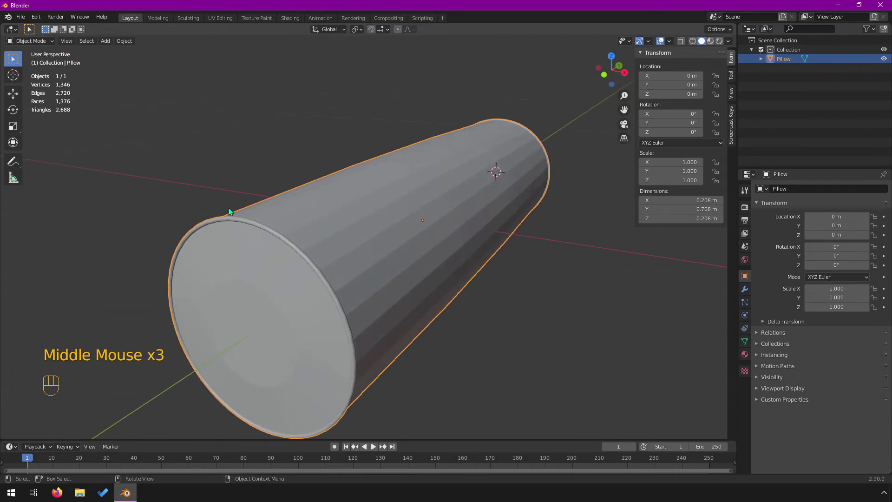
drag(436, 189, 337, 180)
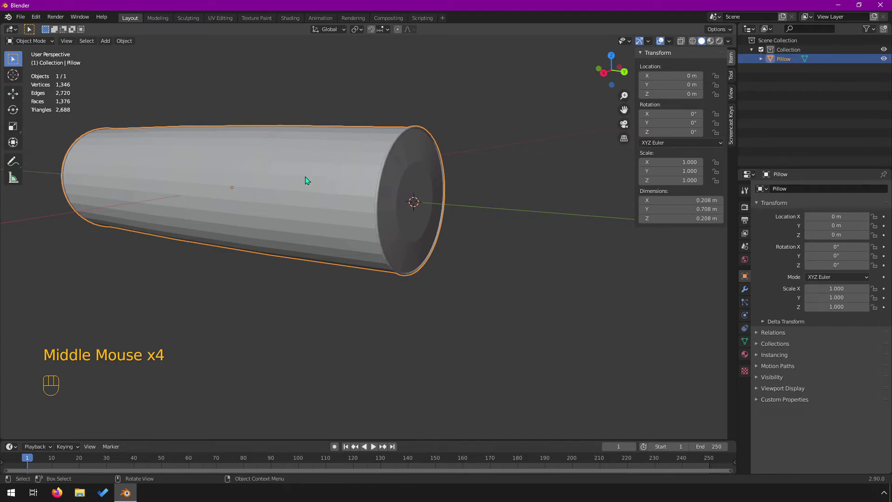
Inspect the smoothed far end of the pillow closely, then return to a full view
scroll(down, 3)
drag(243, 175, 305, 196)
scroll(up, 3)
drag(324, 200, 322, 220)
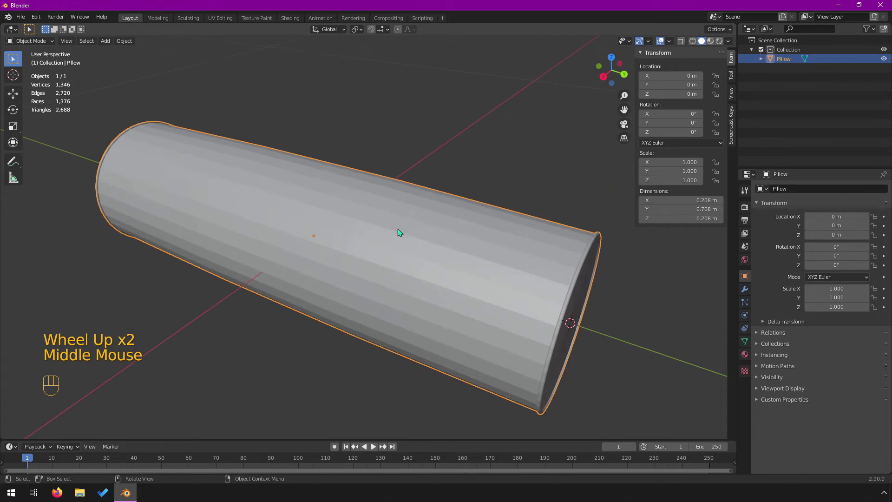
drag(368, 230, 348, 230)
drag(359, 238, 330, 221)
drag(385, 202, 371, 185)
scroll(up, 3)
drag(372, 171, 384, 183)
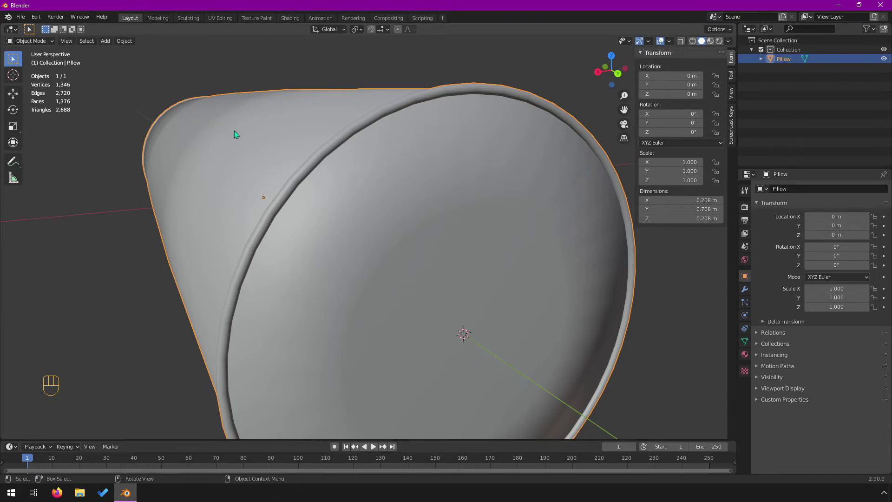
drag(268, 148, 268, 136)
scroll(down, 3)
drag(459, 186, 420, 191)
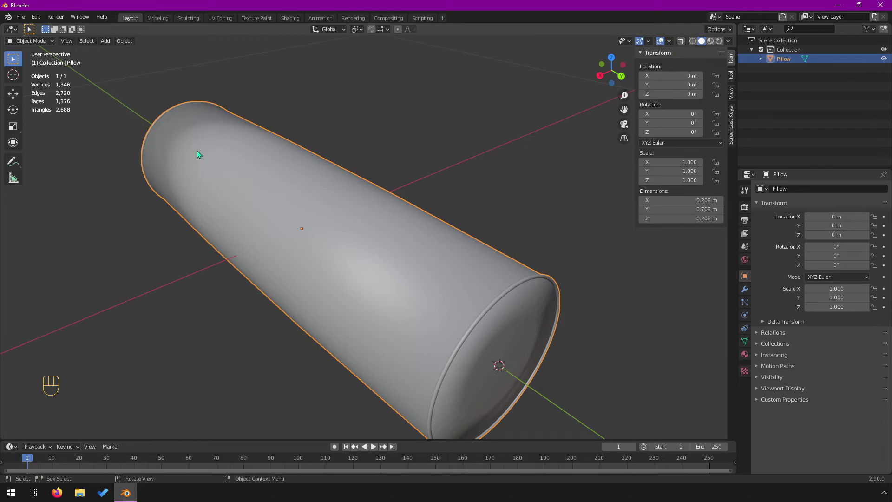
In Edit Mode add a Ctrl+R edge loop near each end of the pillow and slide it toward the rim
key(Tab)
middle_click(243, 192)
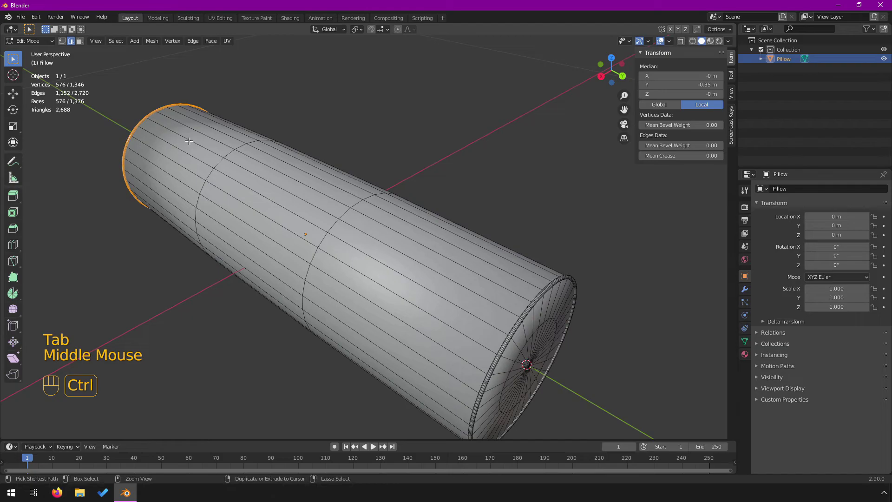
key(ctrl+r)
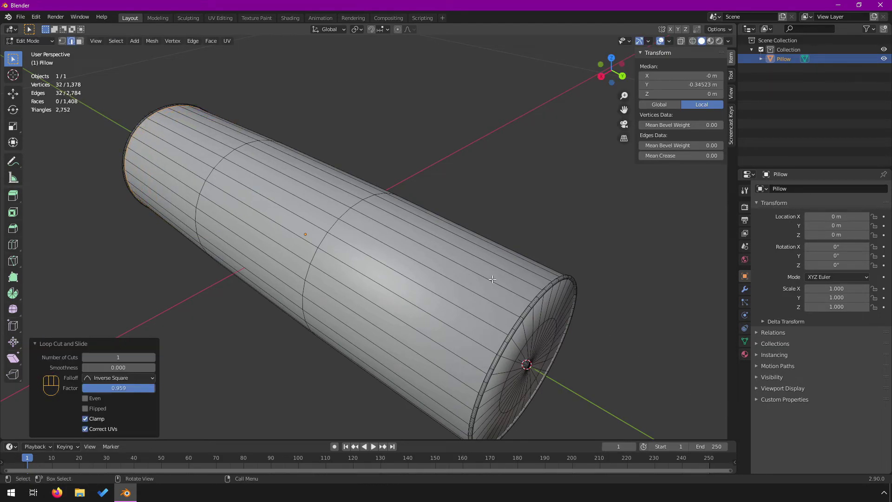
key(ctrl+r)
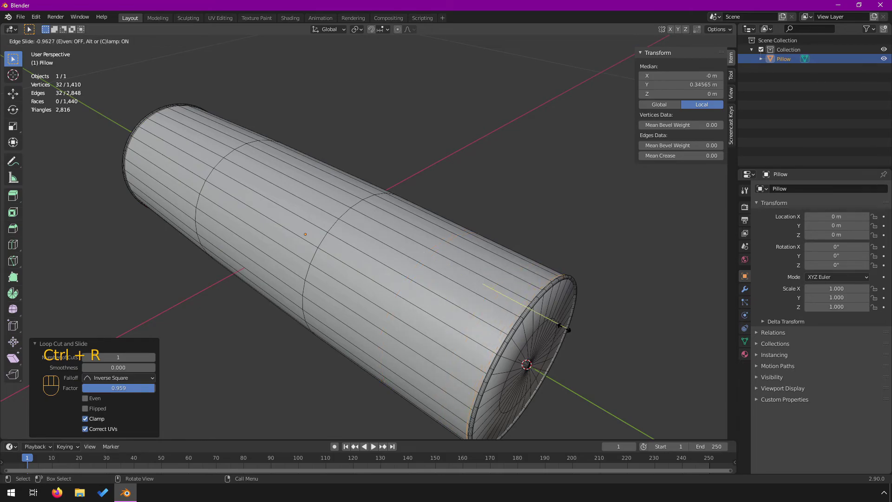
drag(509, 328, 473, 294)
scroll(up, 3)
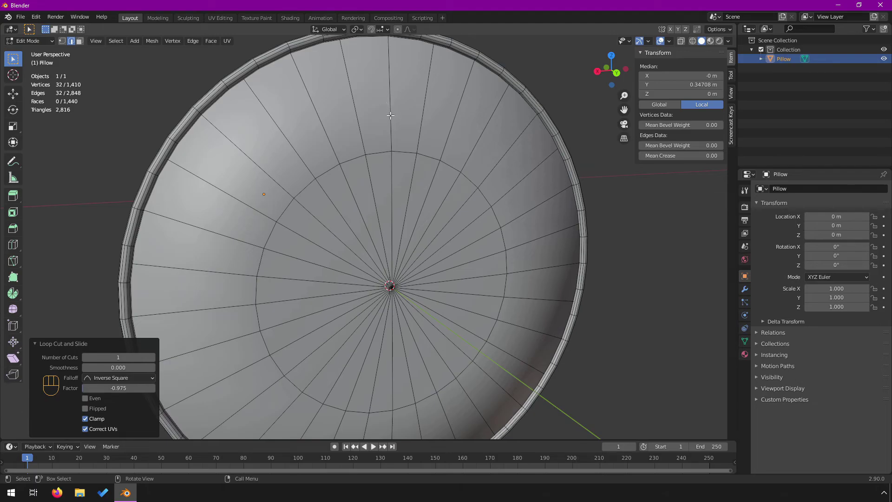
Add a loop cut around the end cap, return to Object Mode and check the other end
key(ctrl+r)
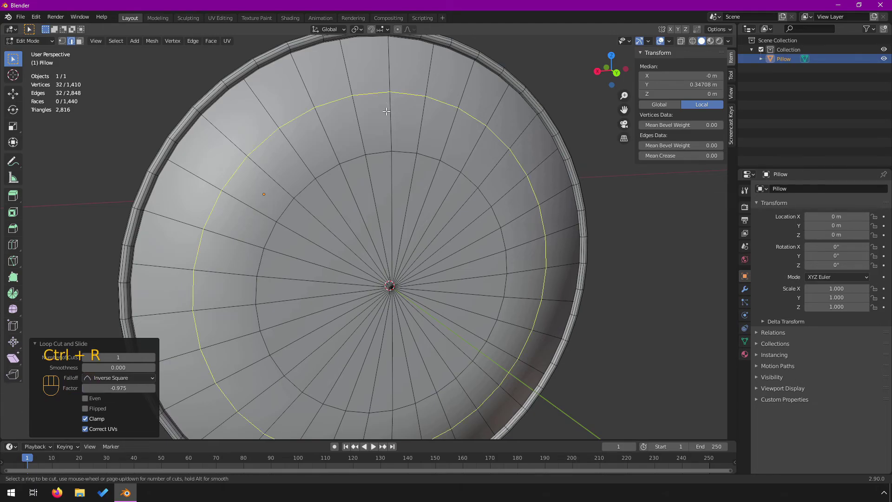
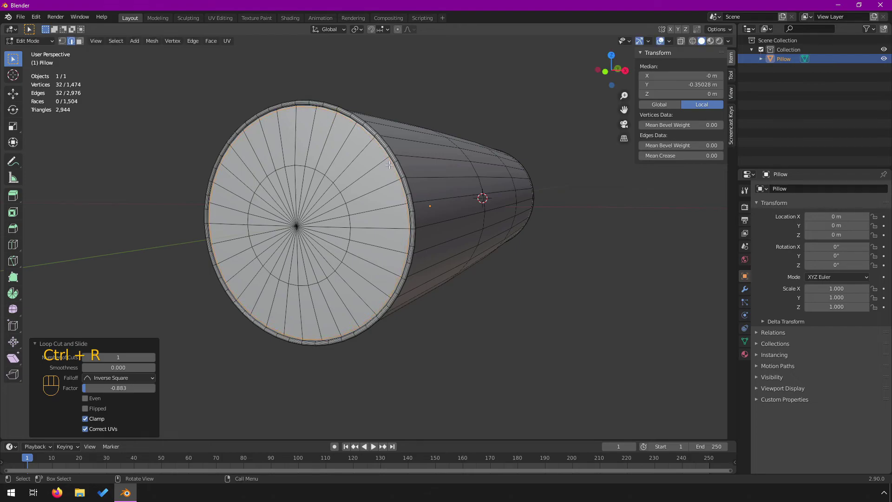
key(Tab)
scroll(down, 3)
drag(473, 216, 452, 242)
click(506, 295)
drag(508, 296, 455, 292)
scroll(up, 3)
scroll(down, 3)
Show the sidebar View settings and reset the 3D cursor to the world origin with Shift+C
drag(490, 291, 597, 323)
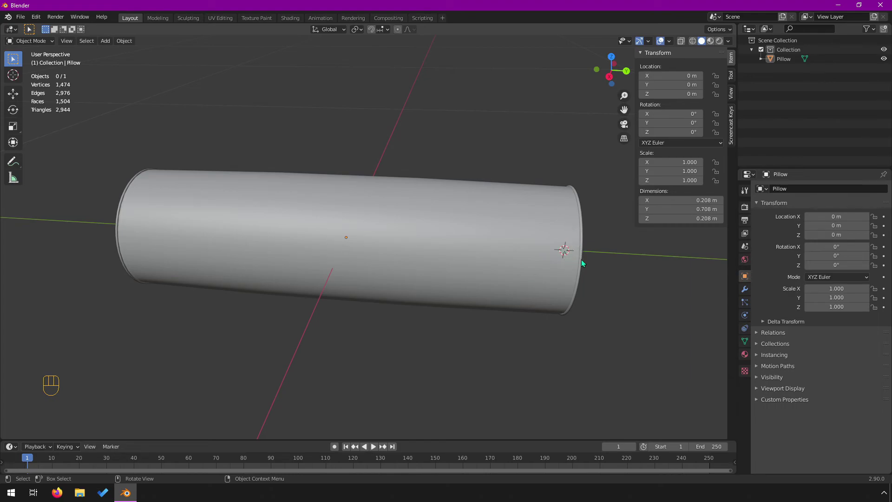
drag(596, 268, 574, 264)
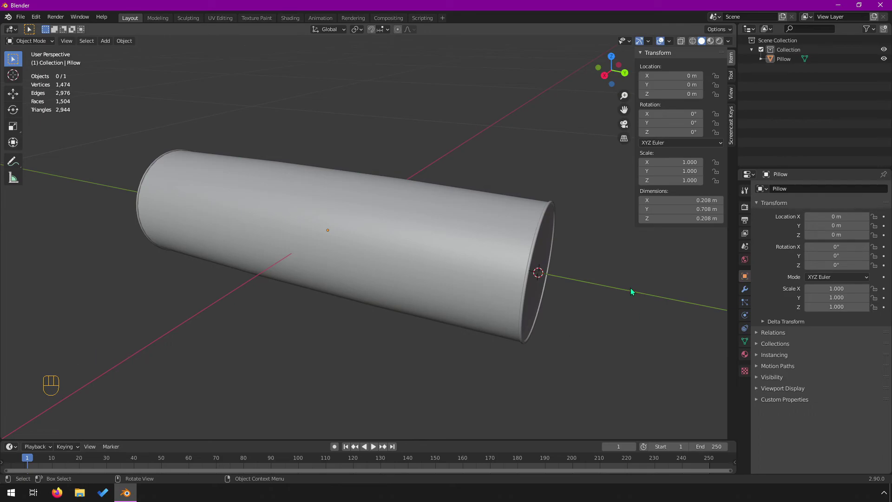
click(735, 94)
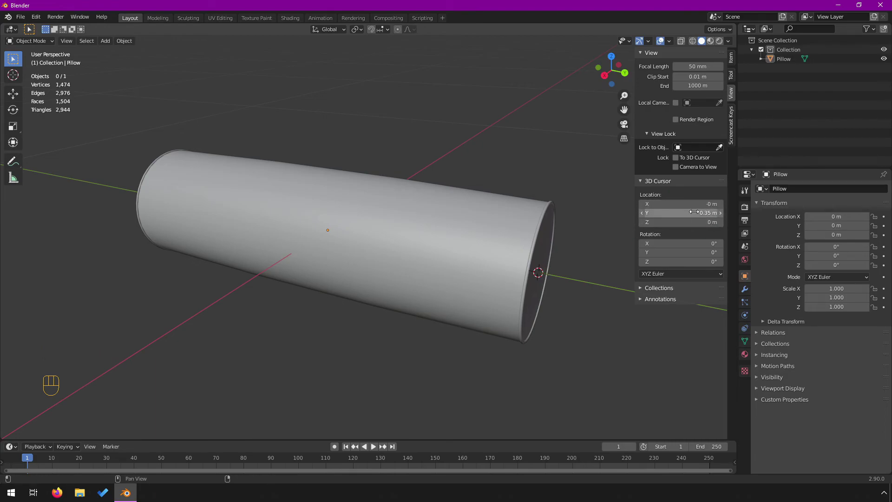
key(shift+c)
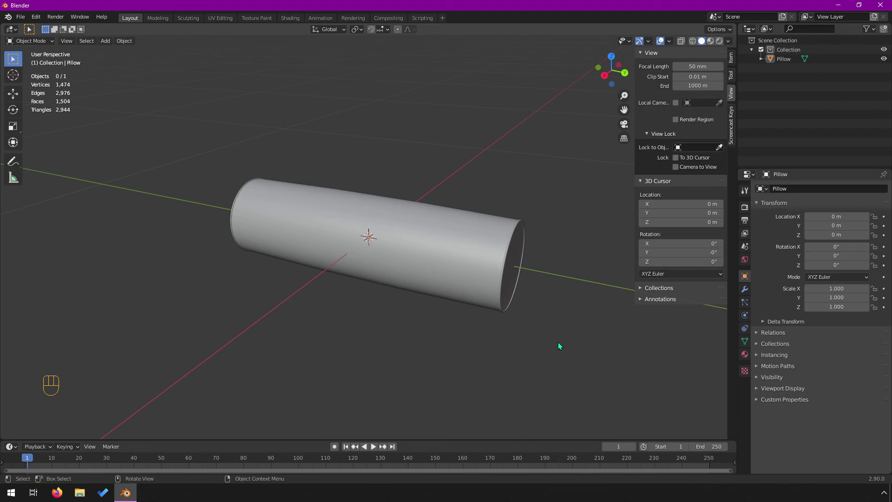
middle_click(520, 281)
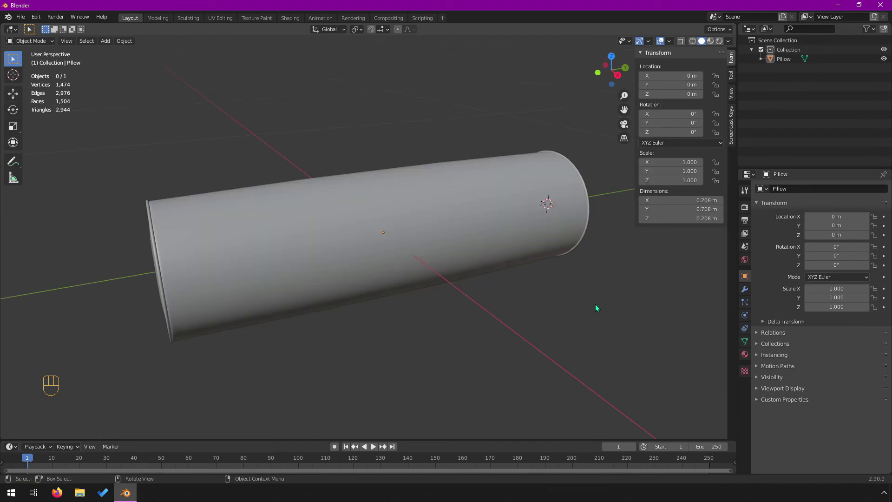
Bring up the Viewport Overlays dropdown in the 3D viewport header
drag(400, 264, 413, 264)
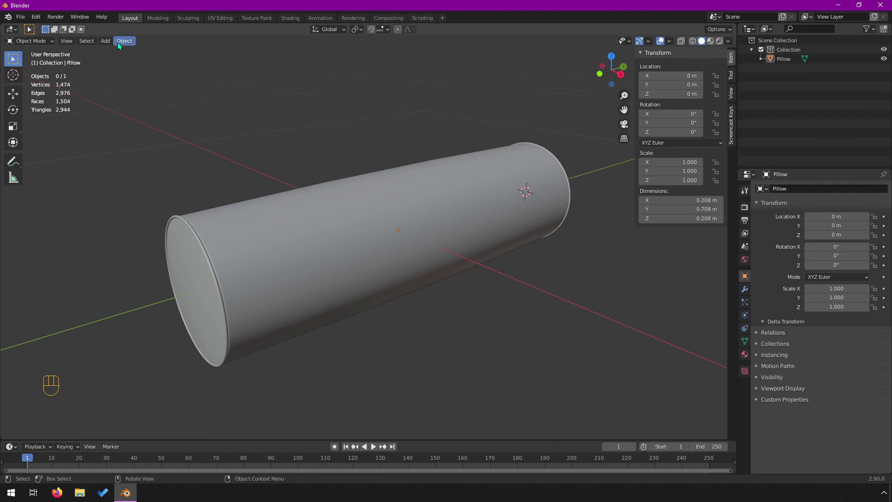
drag(107, 46, 345, 167)
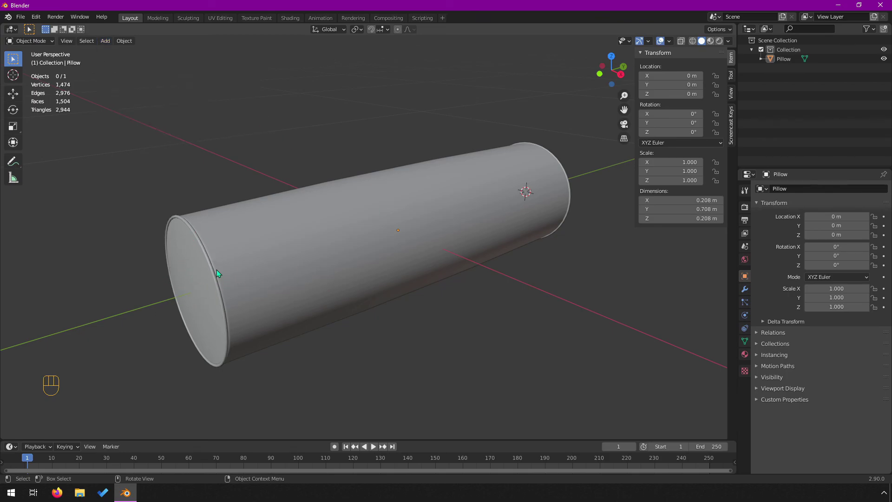
Enable Face Orientation to confirm the pillow shows all blue, then disable it and return to a side view
drag(674, 43, 464, 213)
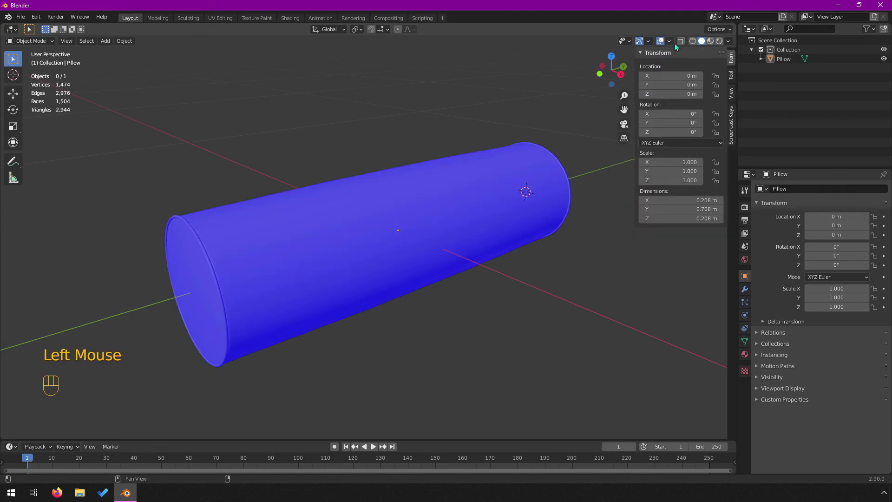
drag(675, 44, 602, 290)
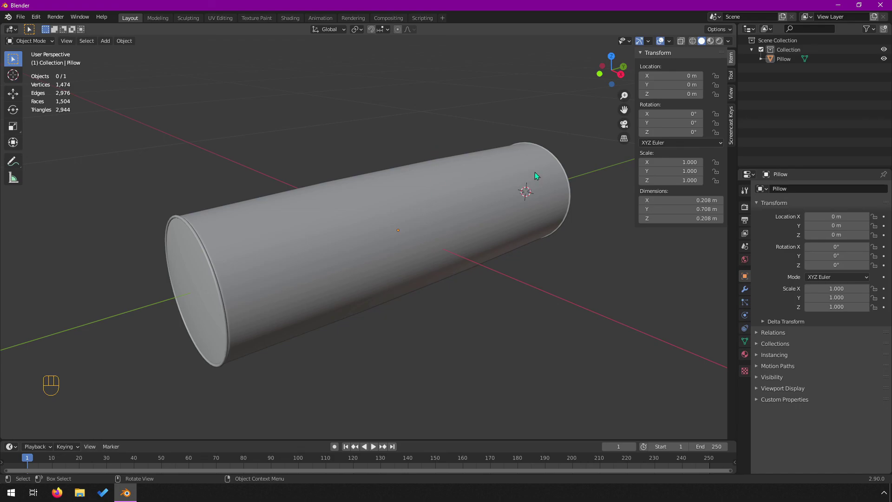
drag(548, 187, 493, 193)
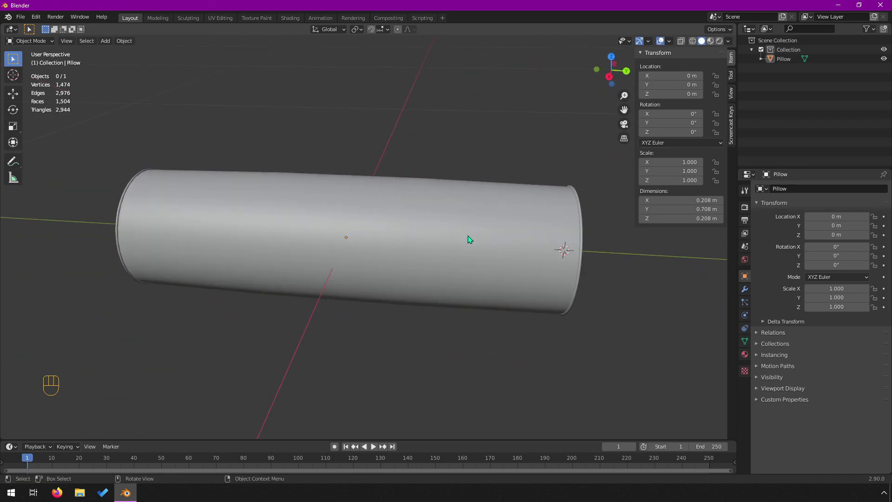